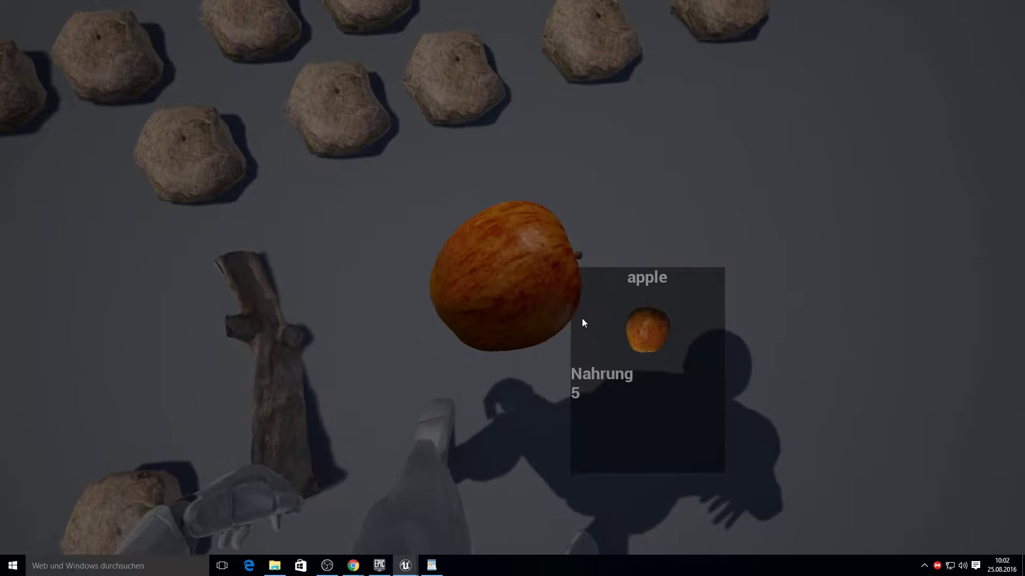
Step: Create a new folder named 3DPreview in the ThirdPersonBP Blueprints folder
key("F10")
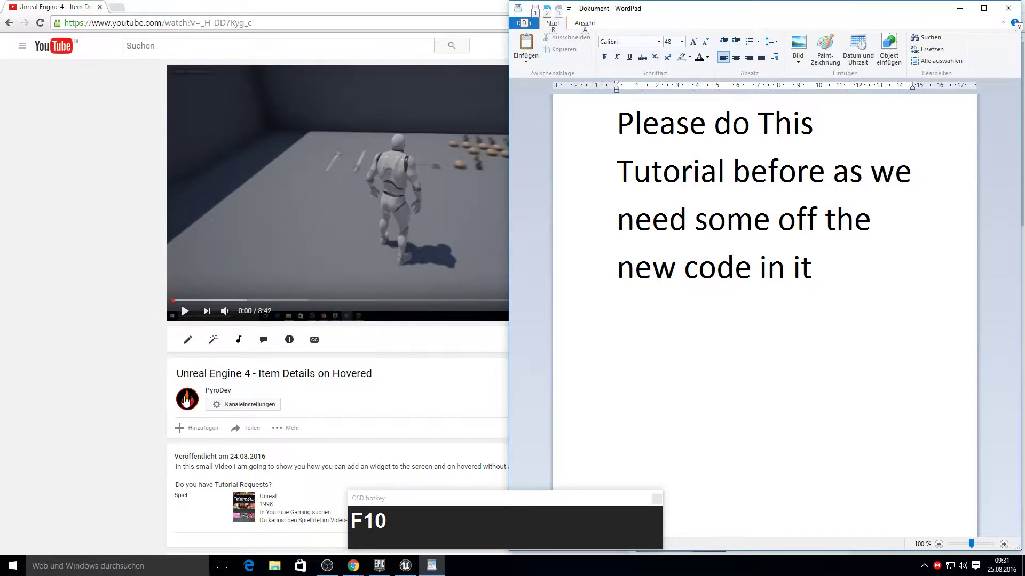
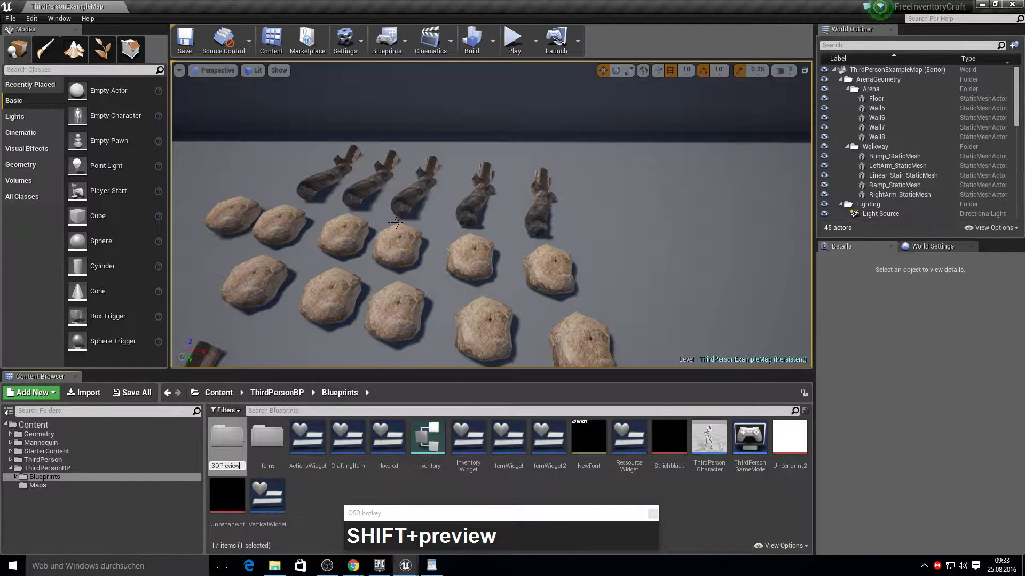
Step: Confirm the 3DPreview folder and add a widget blueprint named 3DPreview inside it
key("Return")
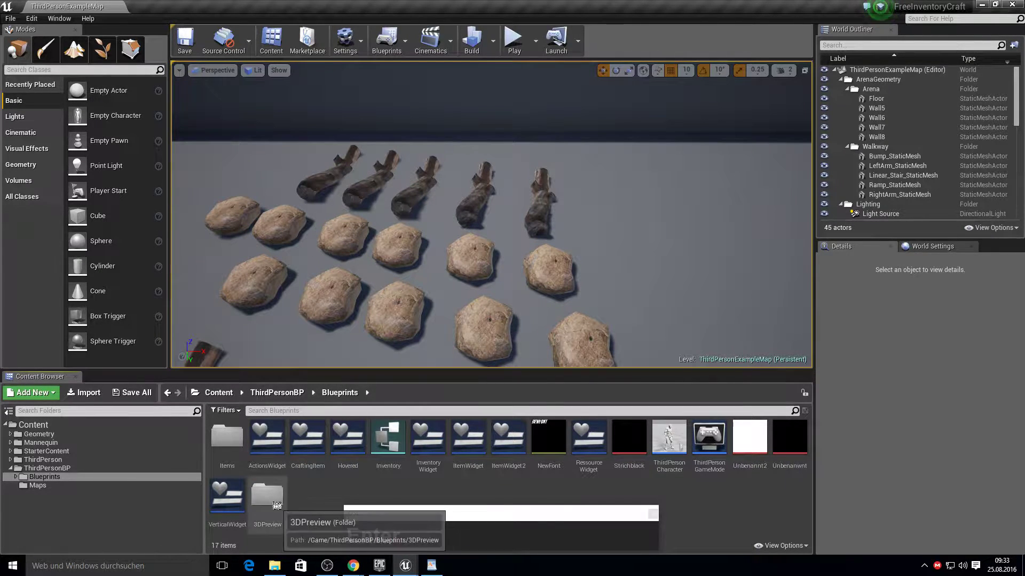
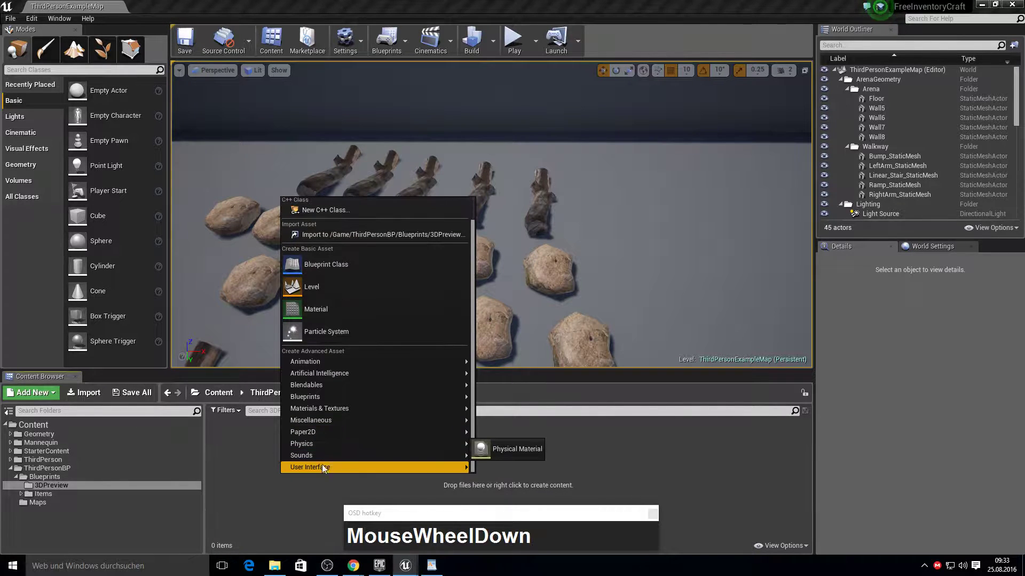
left_click_drag(327, 474, 344, 476)
right_click(345, 475)
scroll("down", 3)
left_click(379, 471)
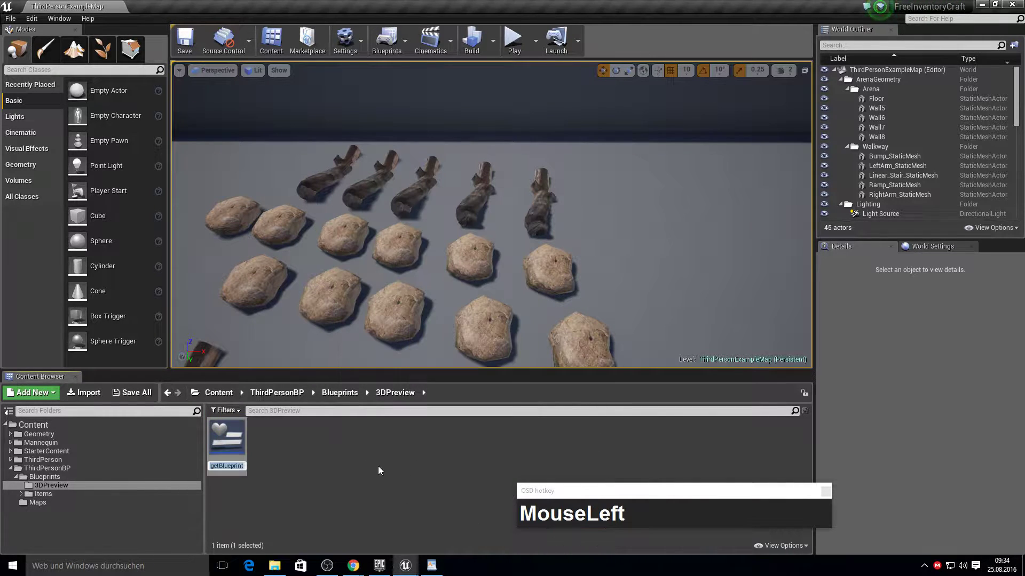
key("3")
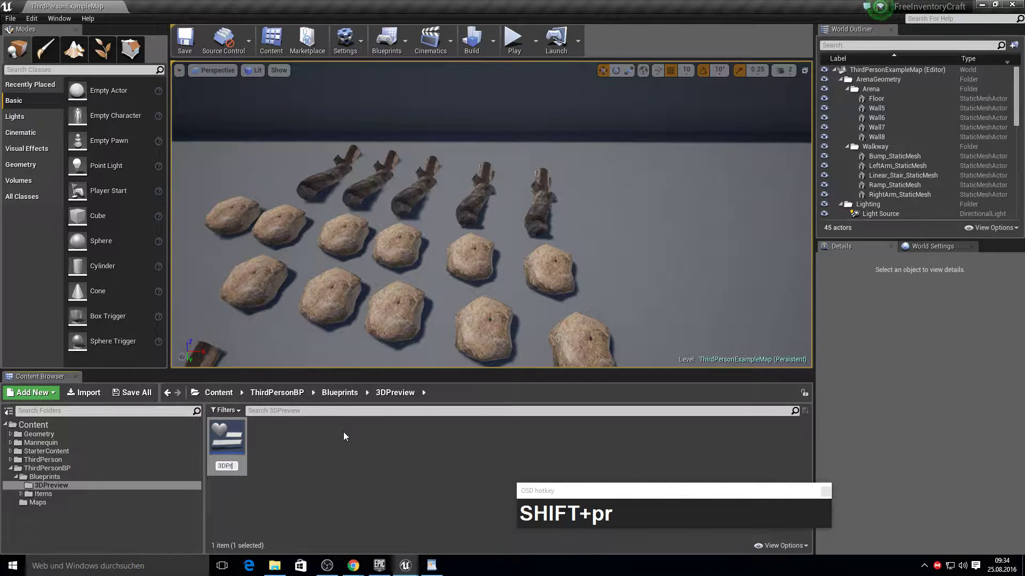
Step: Create an Actor-based blueprint class named RecordingActor in the folder
right_click(331, 451)
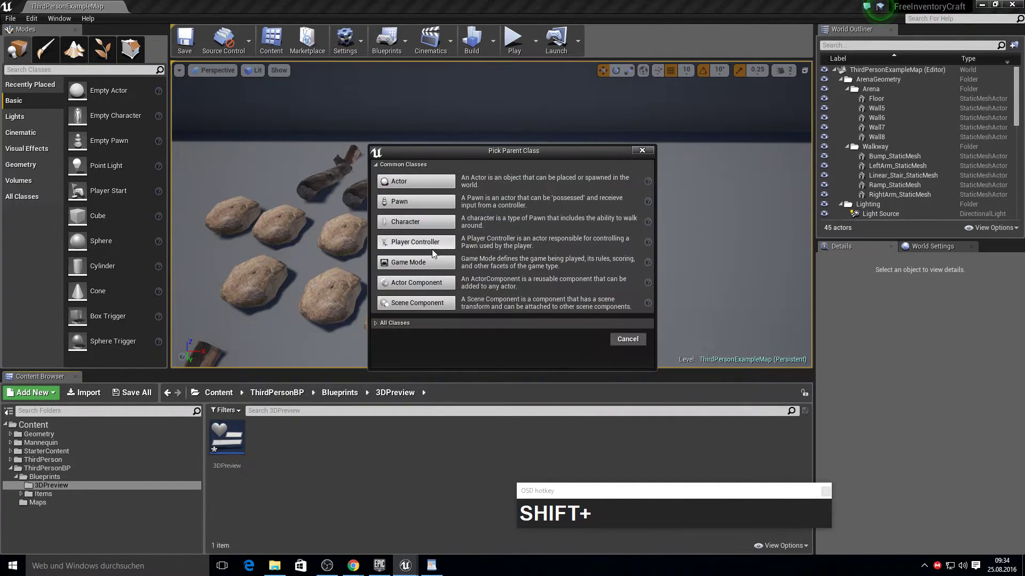
left_click(394, 187)
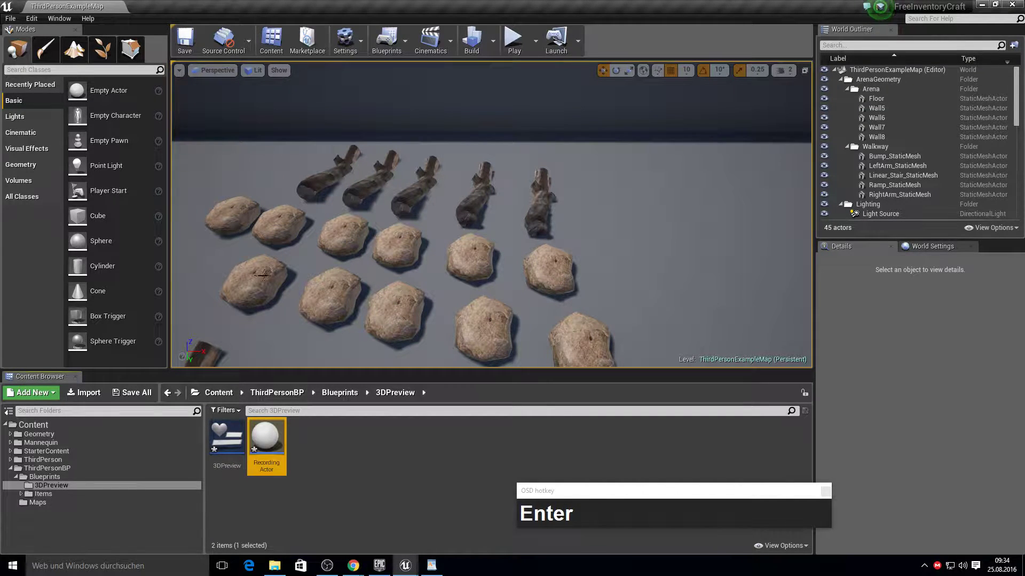
right_click(338, 454)
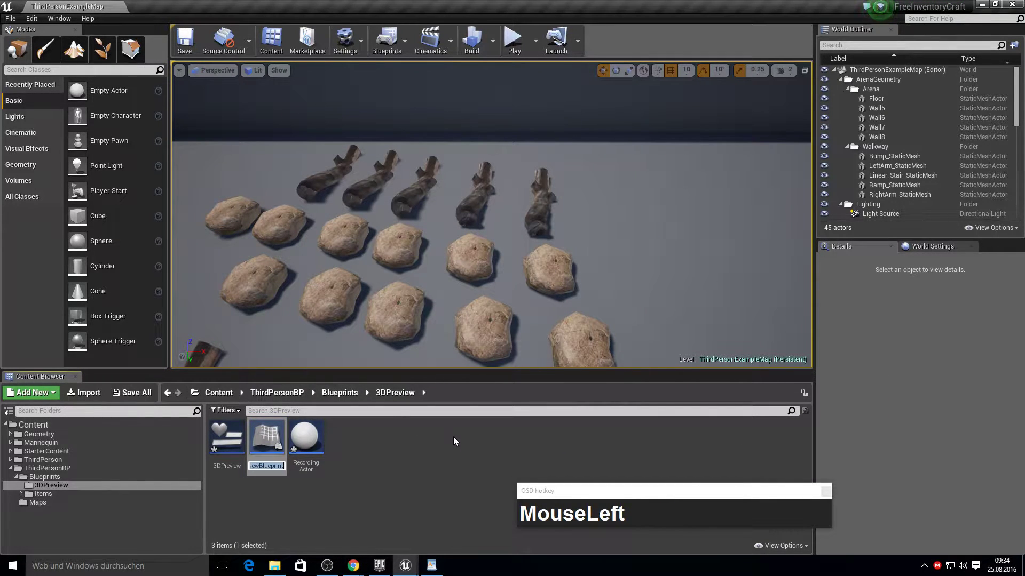
type("o")
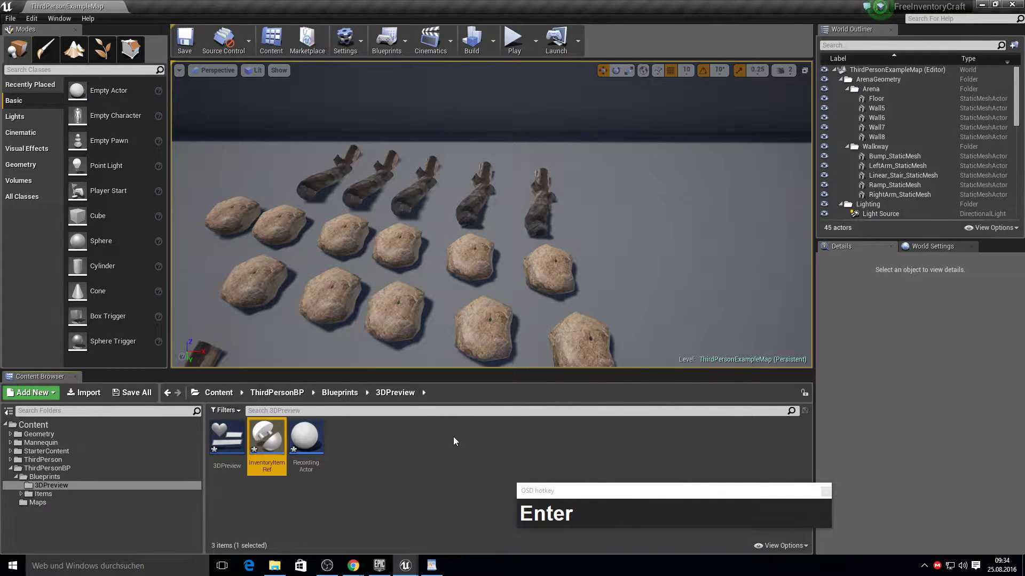
Step: Add InventoryItemRef, a render target and the M_ItemPre material to the folder
right_click(455, 454)
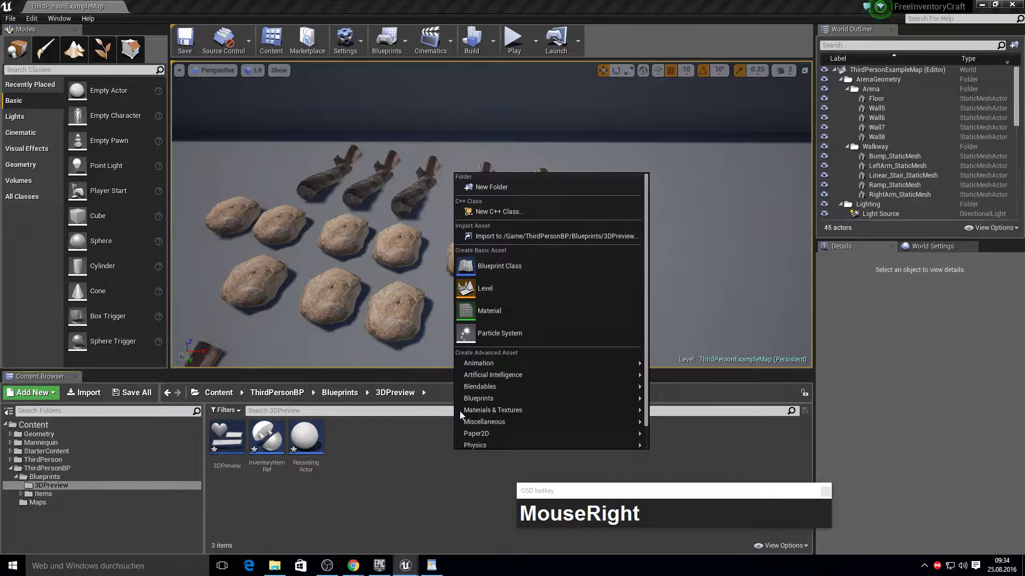
left_click_drag(493, 413, 591, 458)
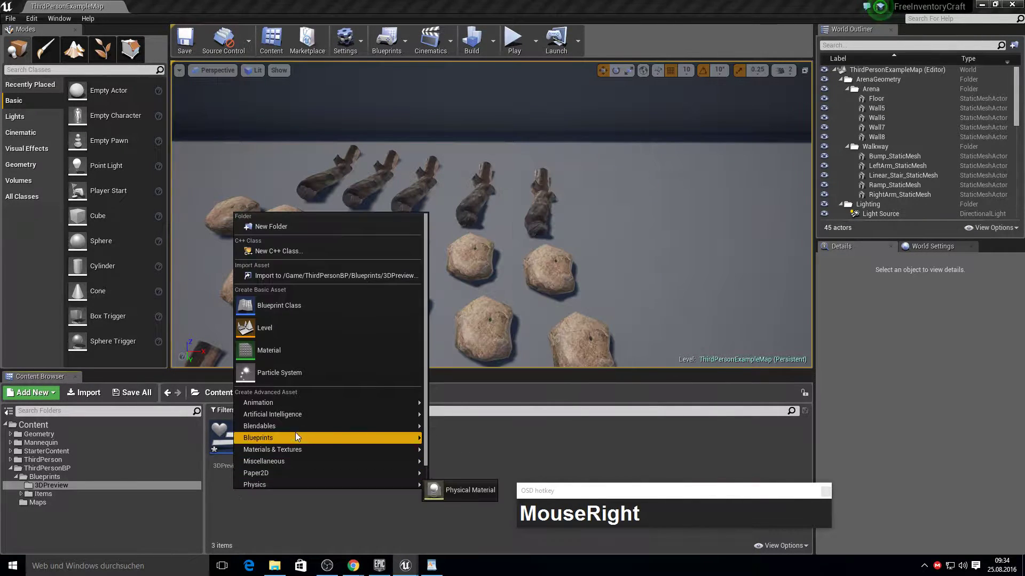
left_click(294, 453)
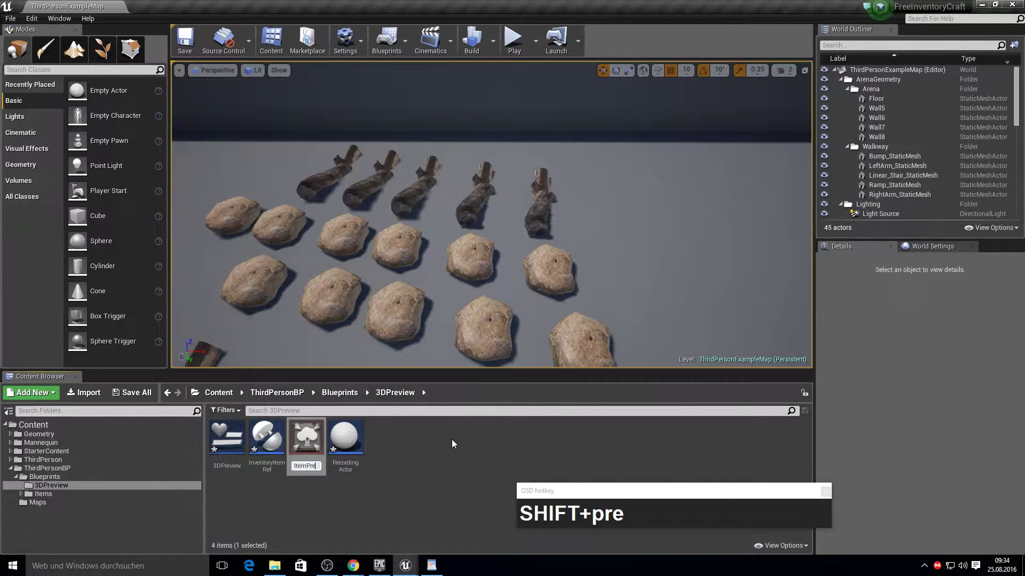
right_click(415, 455)
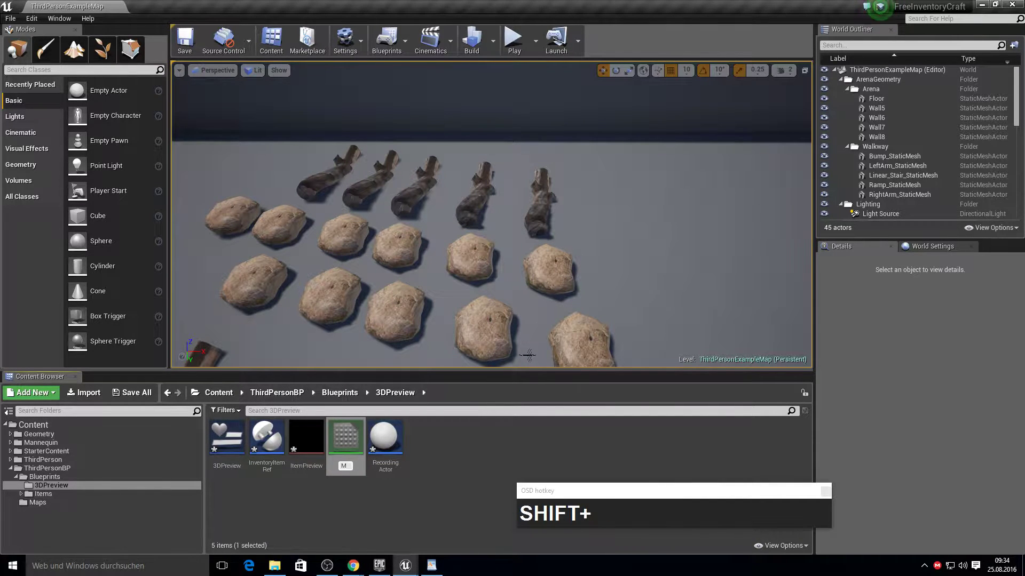
key("ctrl+shift+i")
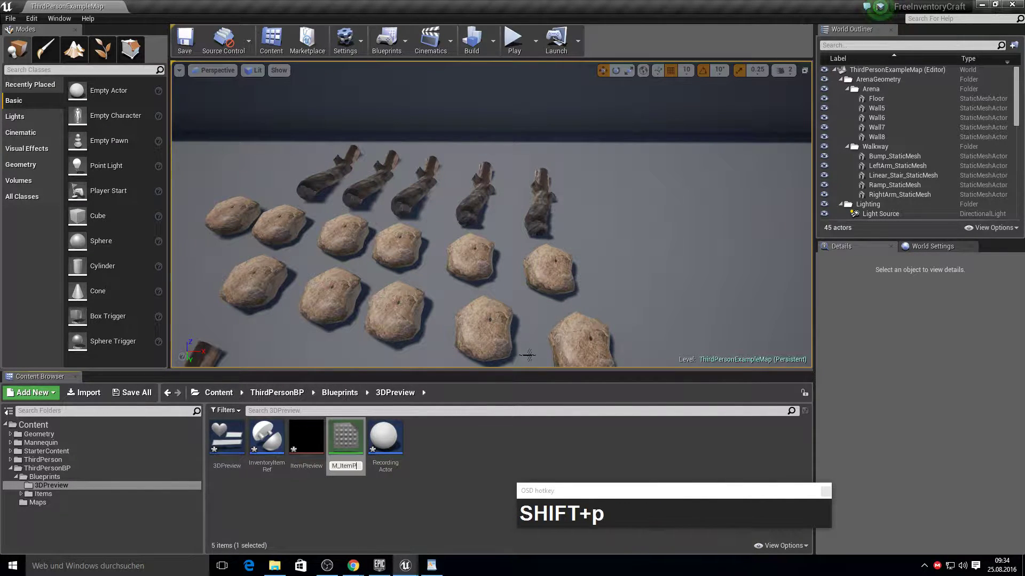
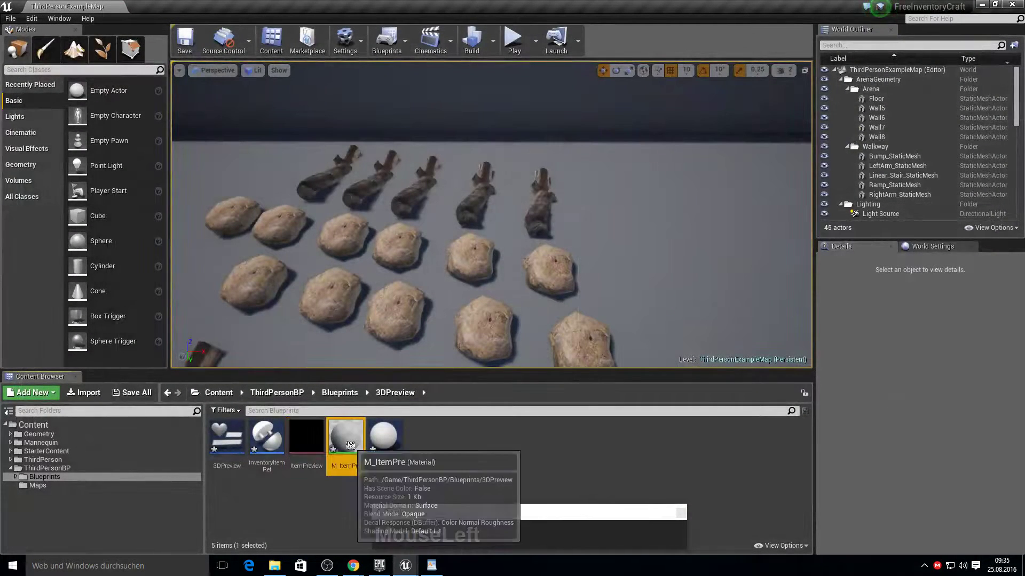
Step: Set M_ItemPre's material domain to User Interface with translucent blending
key("F10")
left_click(628, 190)
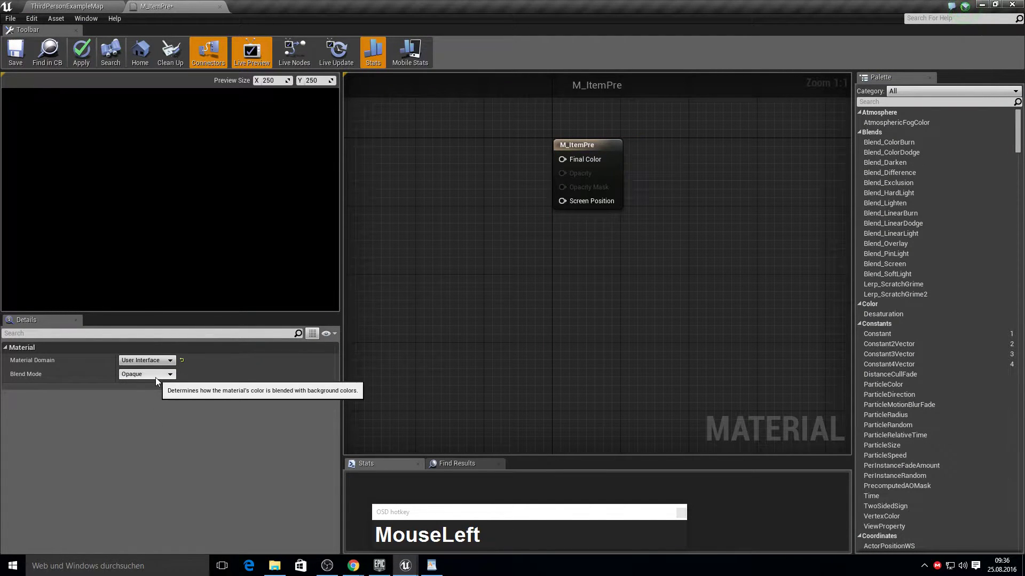
Step: Add a Texture Sample node using the ItemPreview render target as its texture
right_click(420, 252)
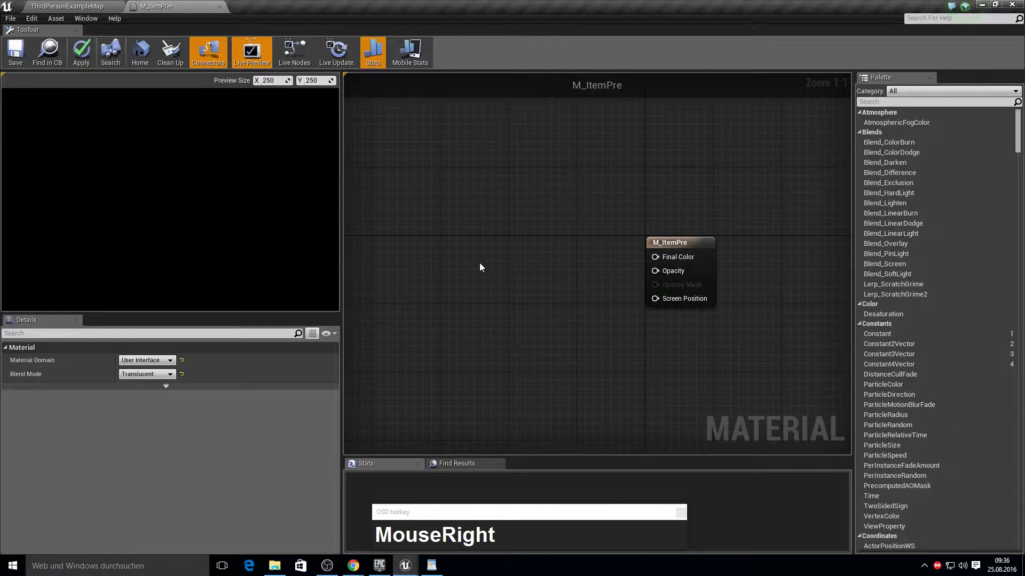
type("MouseRighttexture_sam")
key("Return")
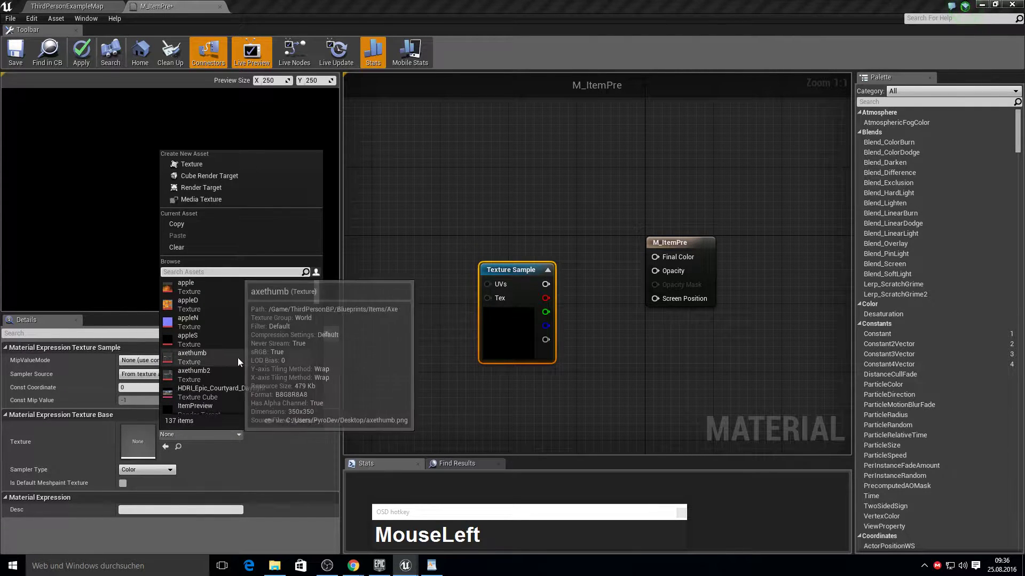
type("item")
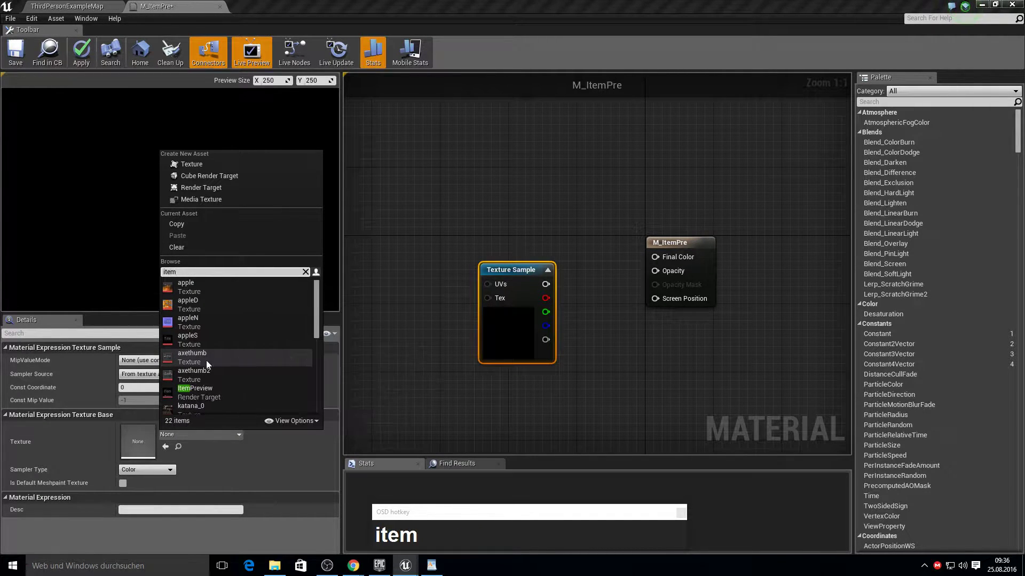
left_click(242, 395)
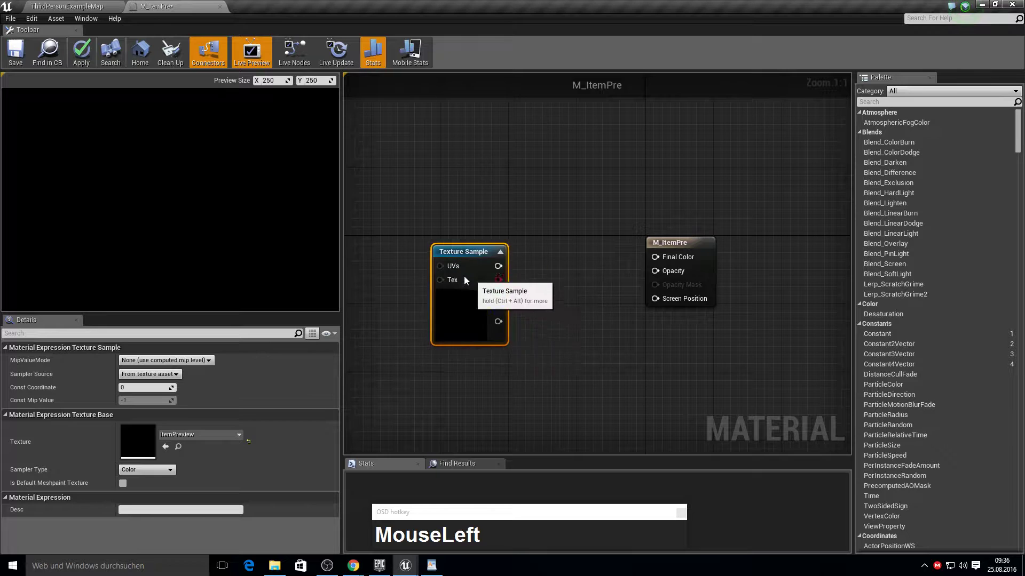
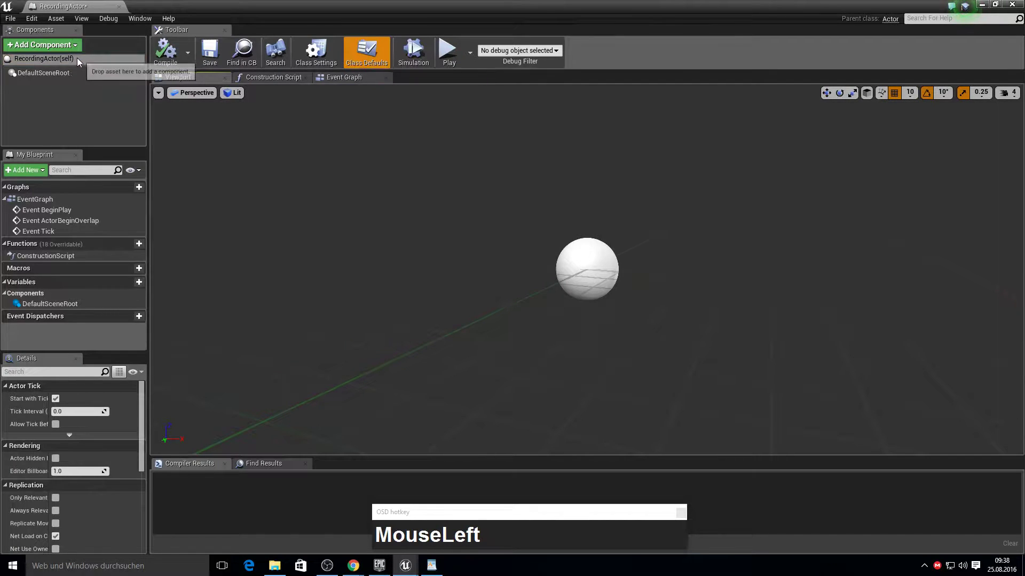
Step: Add SceneCaptureComponent2D, PointLight and Scene components to RecordingActor
type("MouseLeftsce")
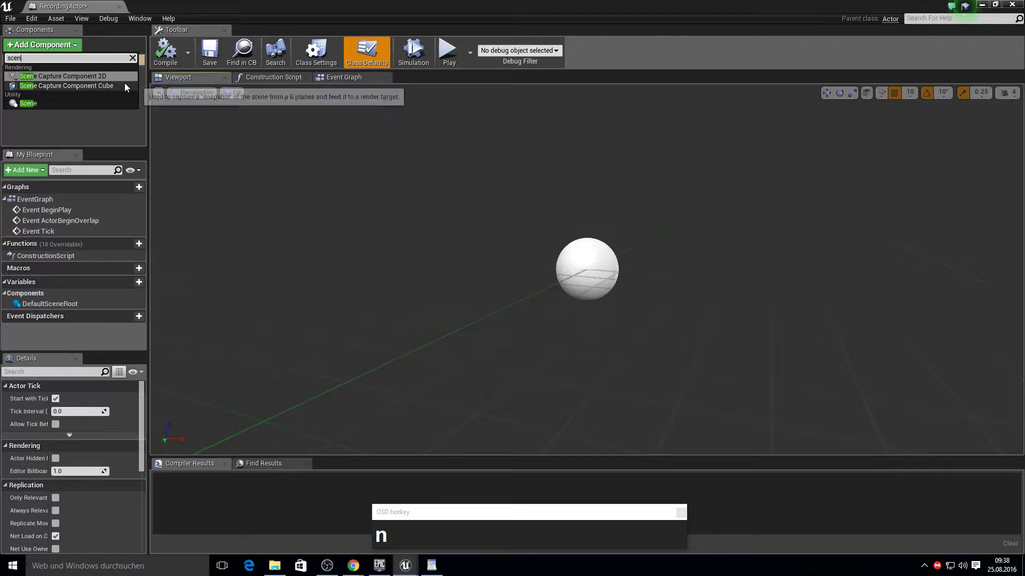
left_click(122, 79)
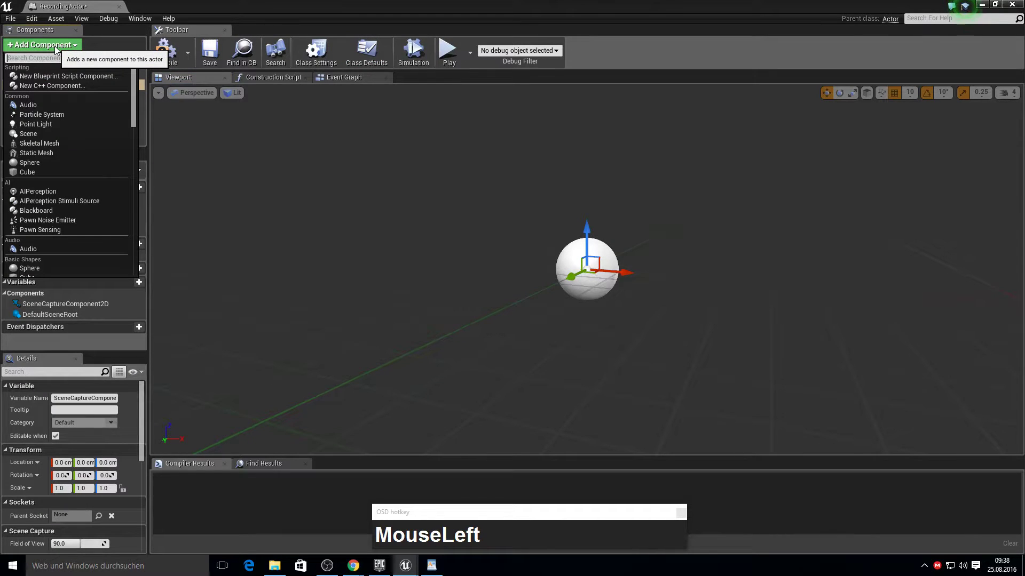
type("point_light")
key("Return")
left_click(55, 53)
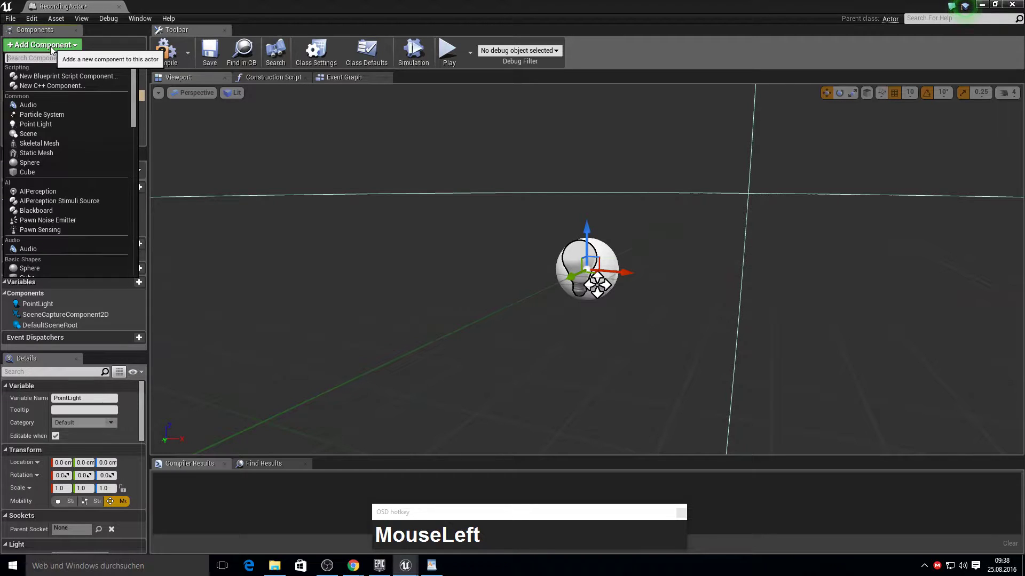
type("sce")
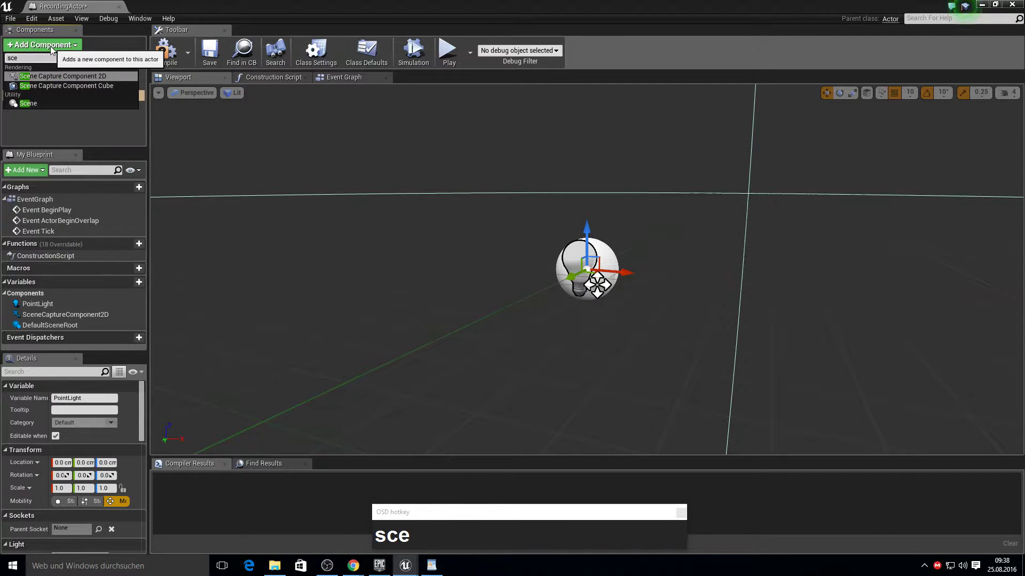
type("DownDownDown")
key("Return")
Step: Nest StaticMesh under Scene, target the capture at ItemPreview and set the light intensity
left_click_drag(52, 46, 53, 46)
type("stat")
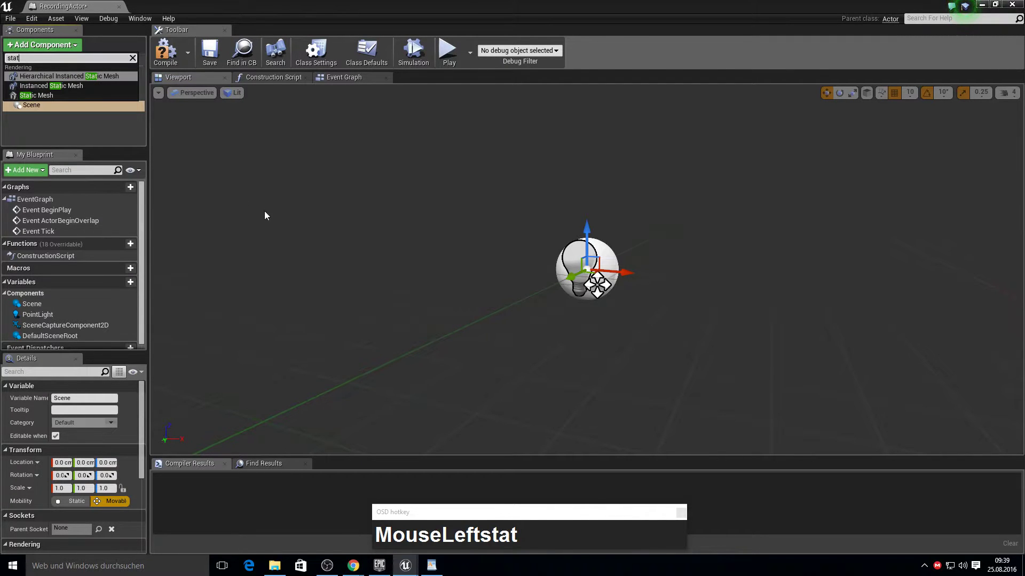
left_click(50, 103)
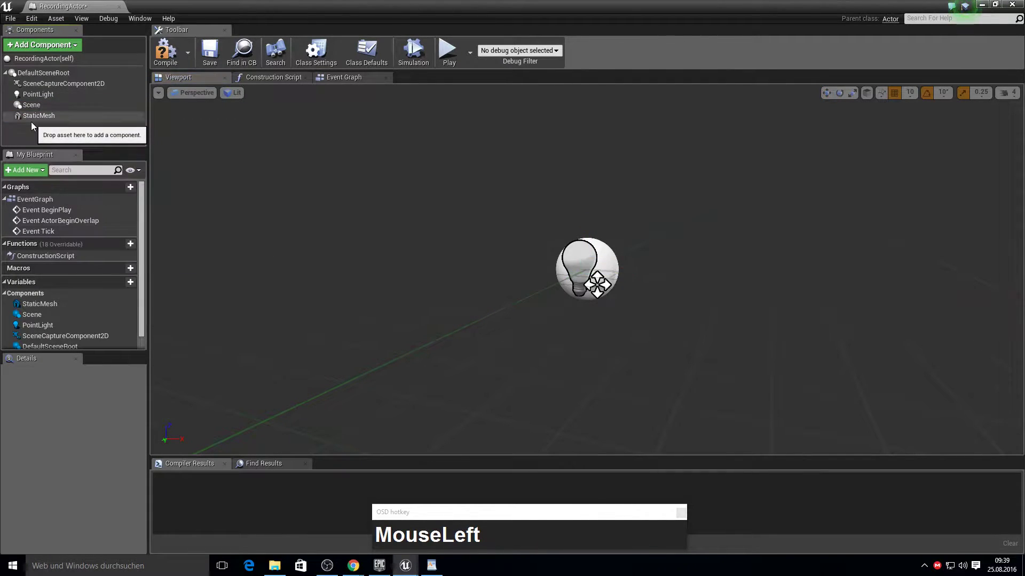
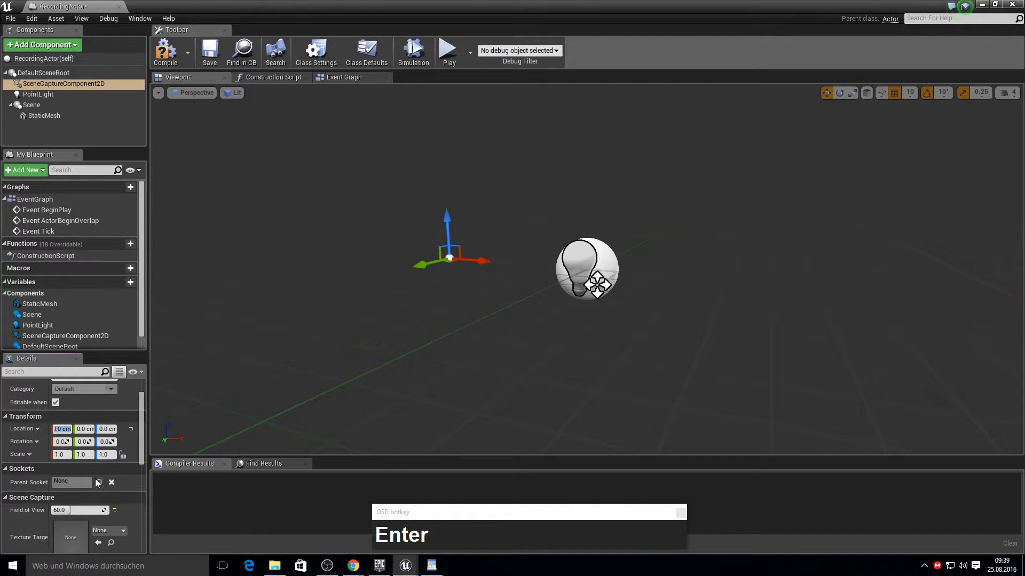
left_click(105, 536)
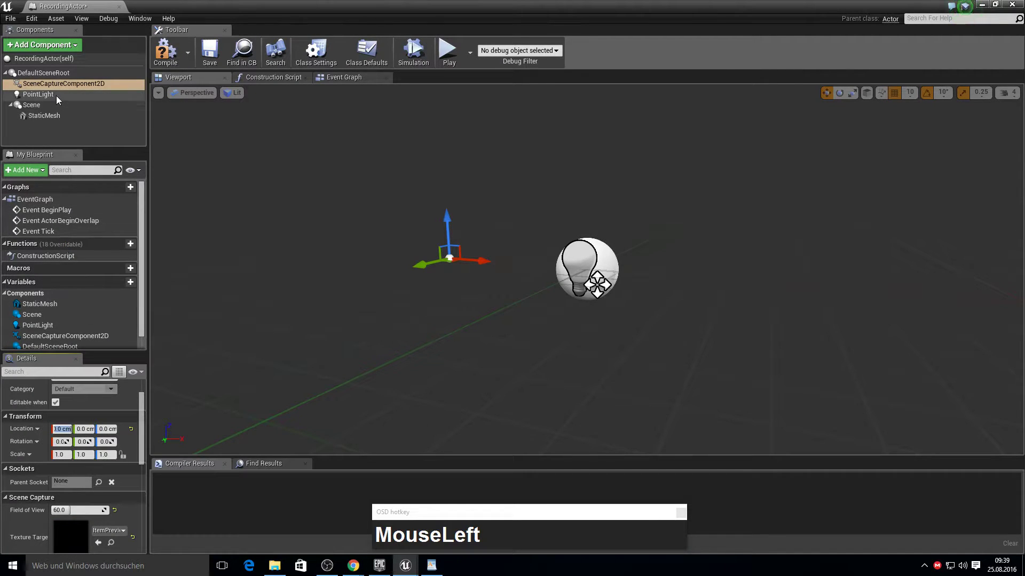
key("F10")
scroll("down", 3)
key("KP_1")
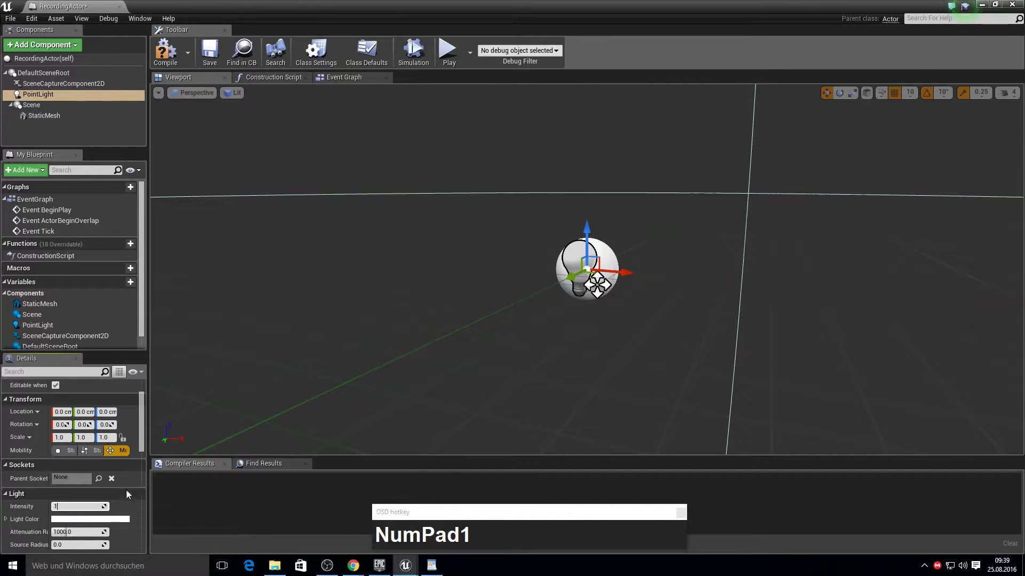
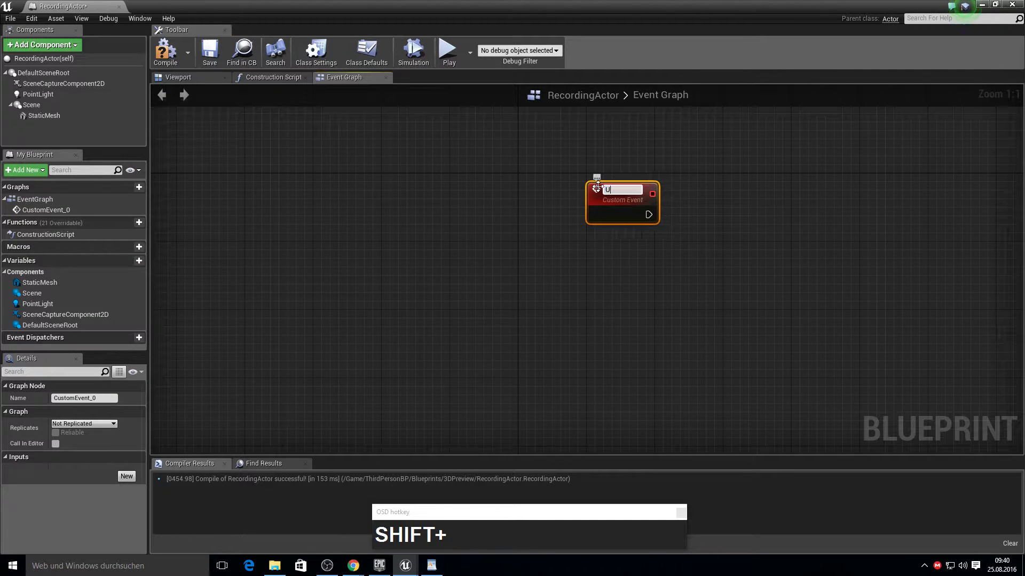
Step: Add custom event UpdateScale and a vector variable CurrentExtendMesh with its setter
type("Pdate")
type("ale")
key("Return")
right_click(653, 213)
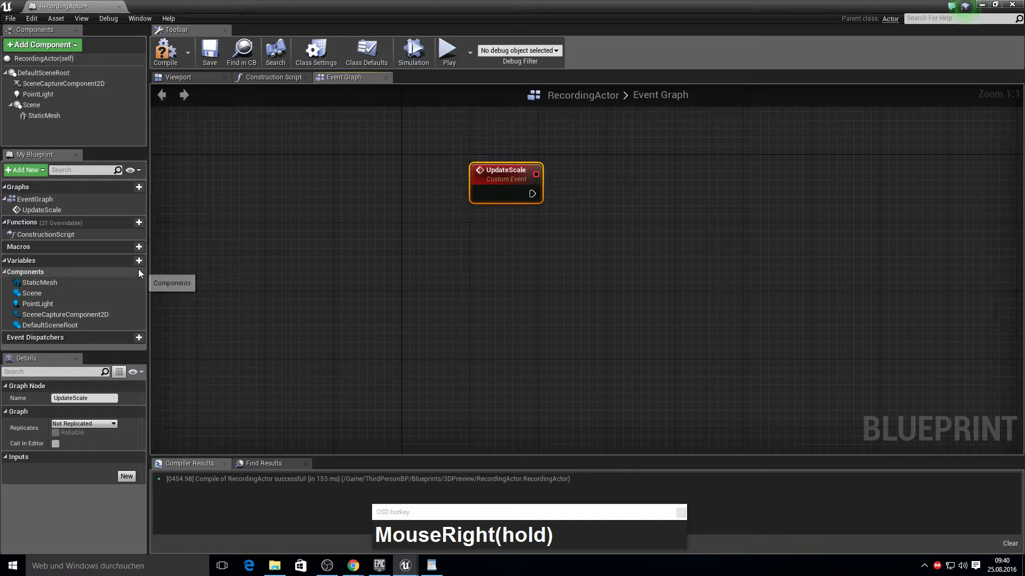
left_click(140, 269)
type("rrentExtend")
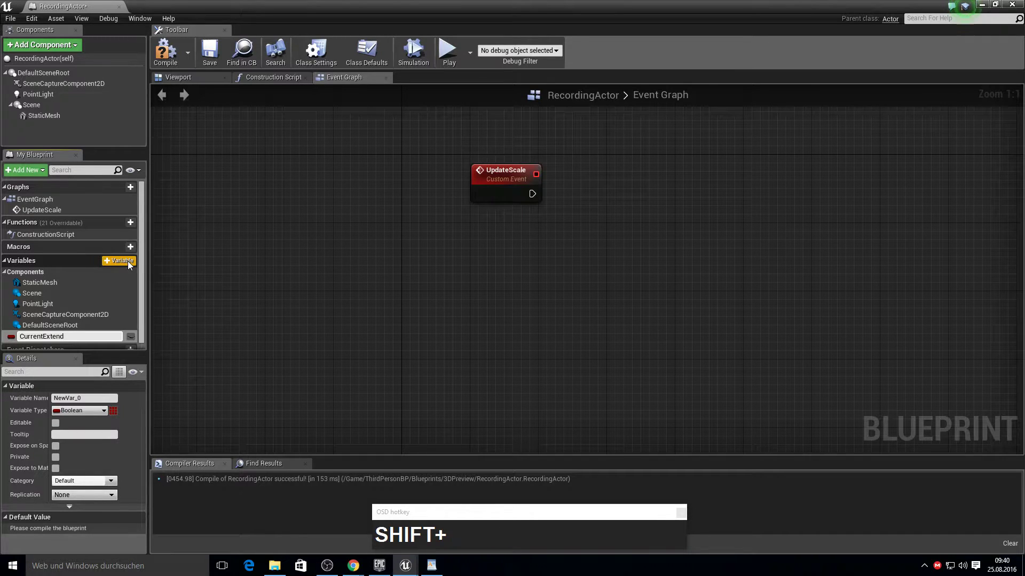
type("Mesh")
key("Return")
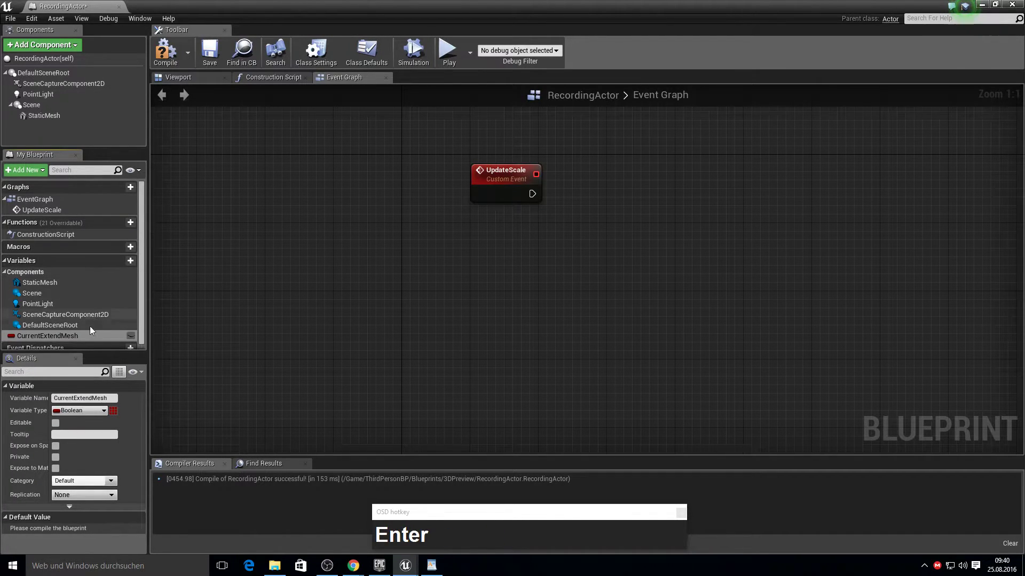
left_click(96, 416)
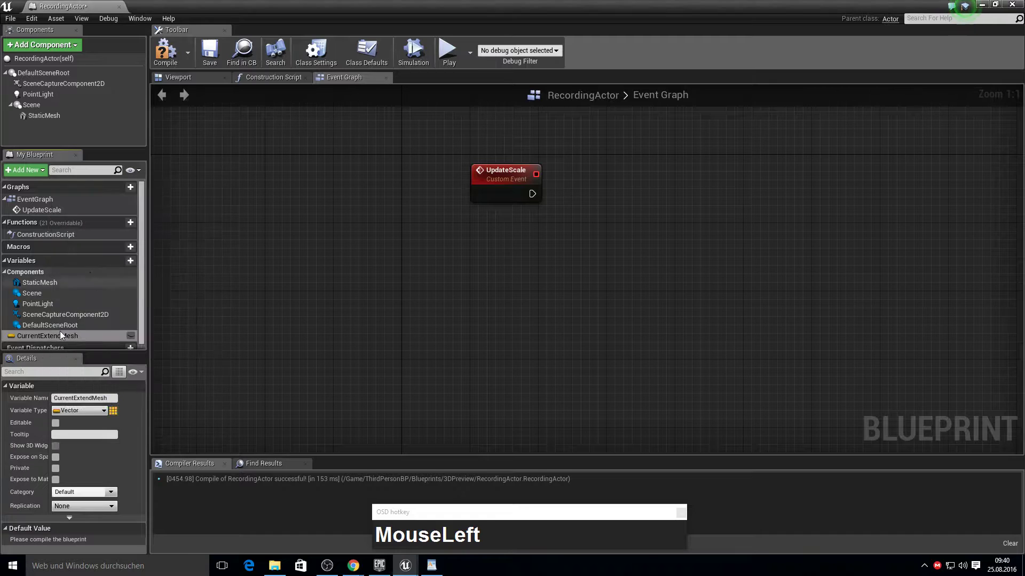
left_click(47, 345)
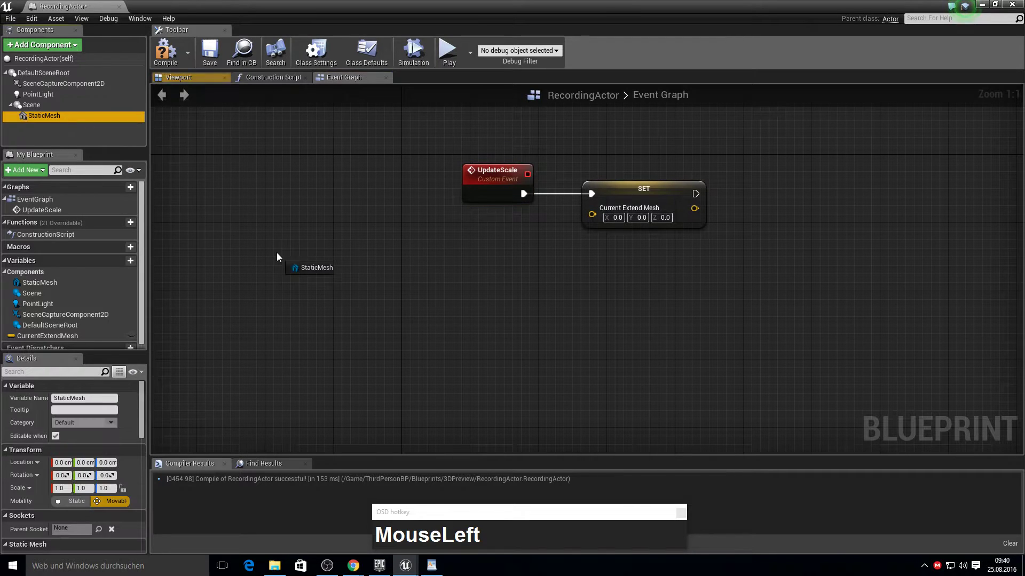
Step: Store the static mesh's box extent from Get Component Bounds and add vector variable DesiredExtend
type("get_compo")
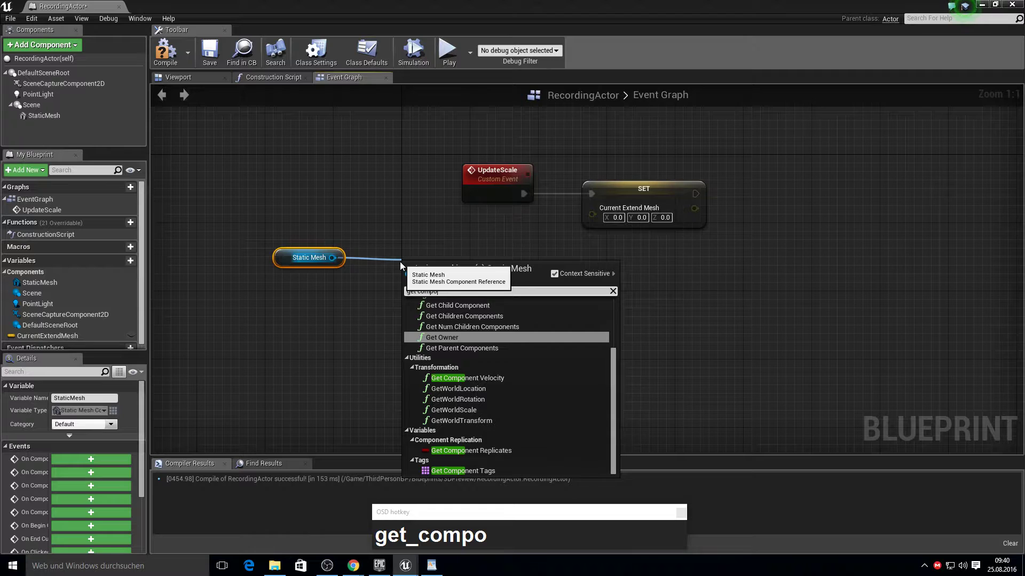
key("space")
type("Spacebou")
key("Return")
left_click(469, 282)
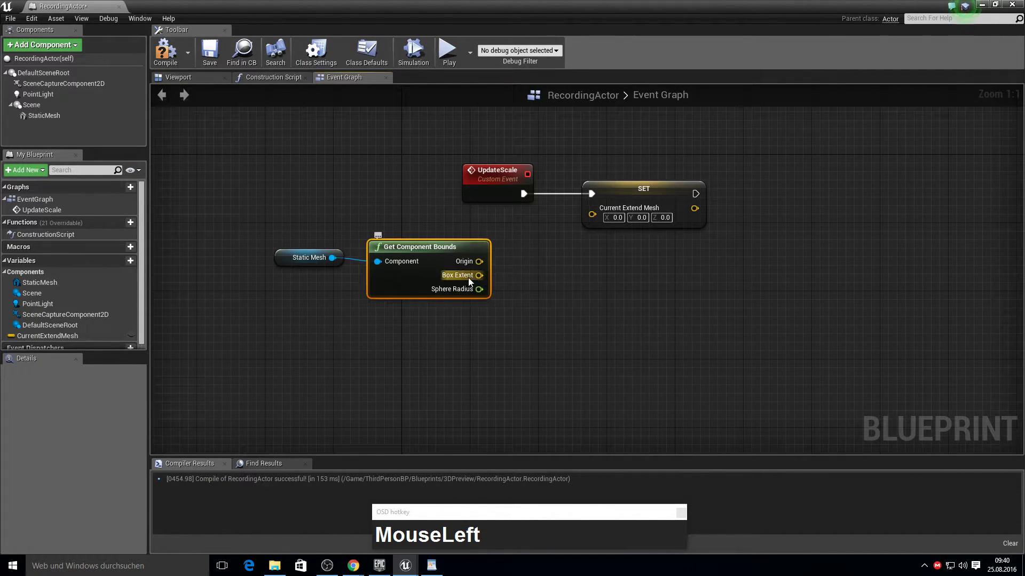
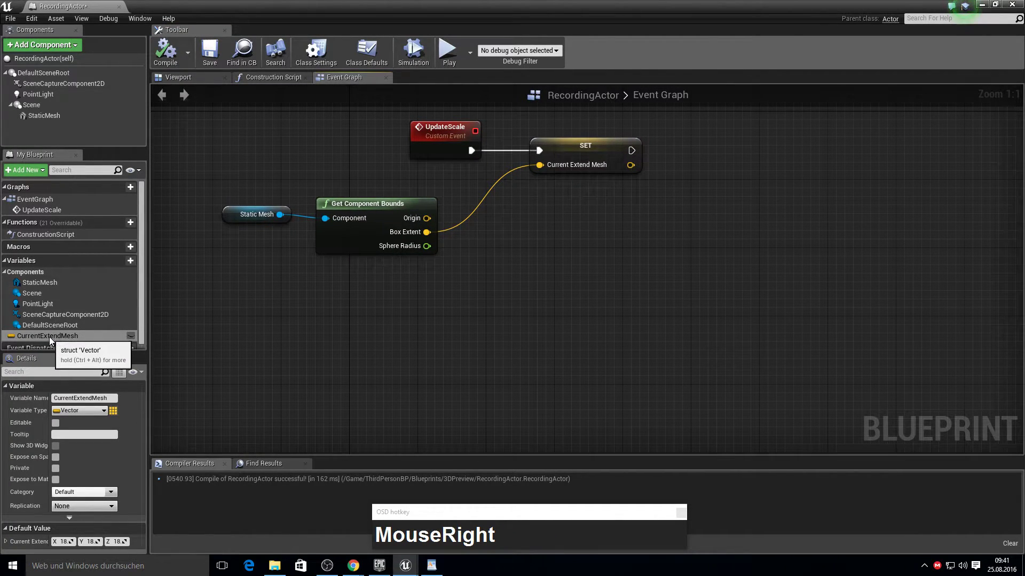
left_click(163, 326)
left_click(125, 269)
type("siredExt")
type("nd")
key("Return")
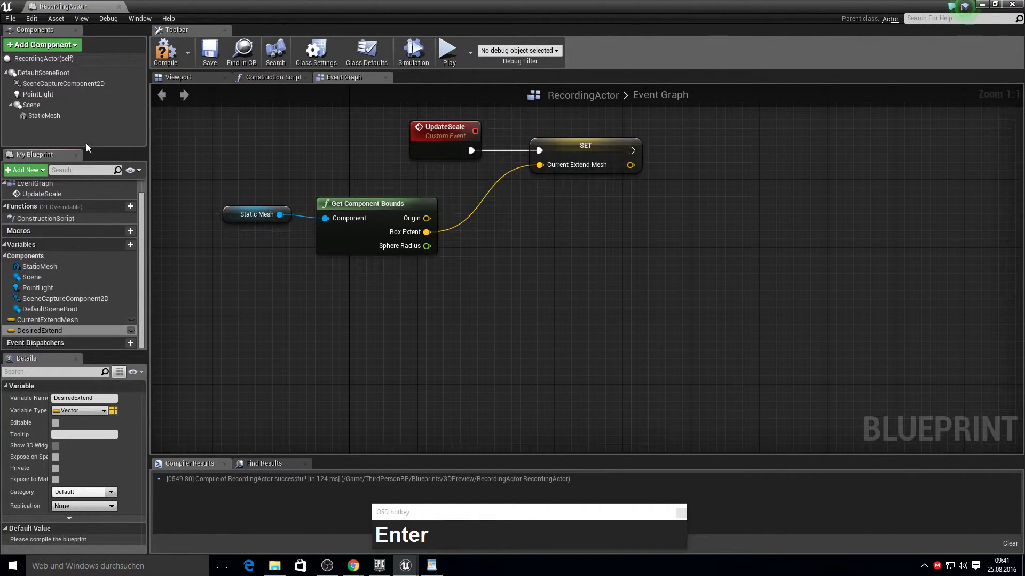
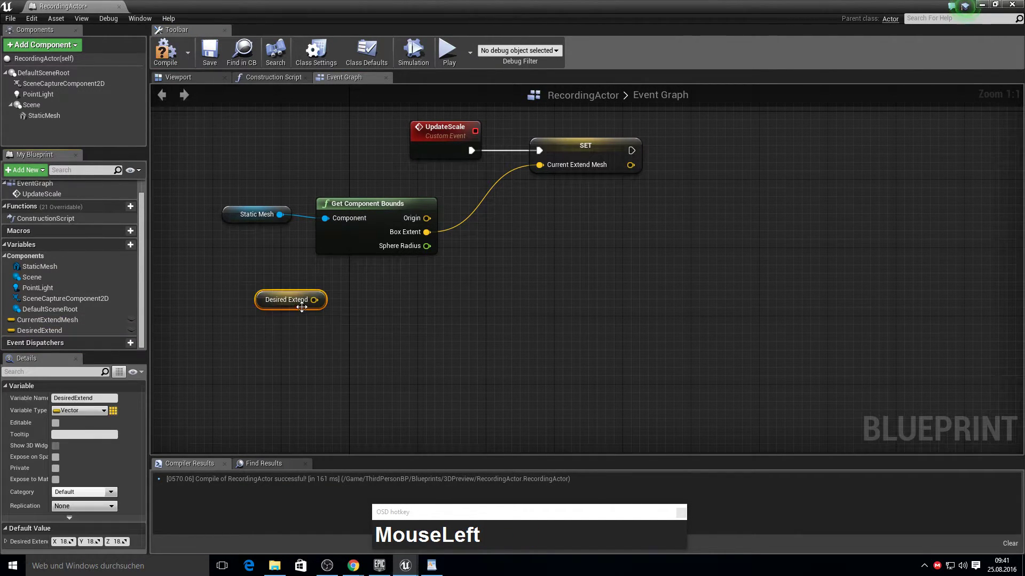
Step: Break DesiredExtend and CurrentExtendMesh into their X, Y, Z components
type("MouseLeftbreak")
key("Return")
key("Return")
left_click_drag(37, 325, 373, 418)
type("break")
key("Return")
right_click(488, 386)
Step: Divide desired by current extent on each of the X, Y and Z axes with float divide nodes
left_click(366, 263)
type("divide")
key("Up")
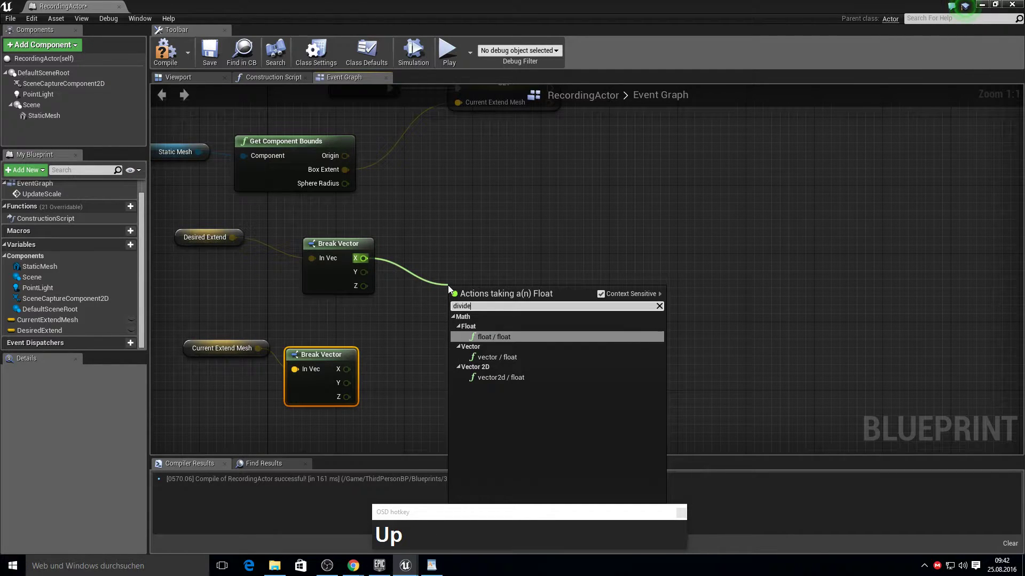
key("Return")
left_click(467, 318)
left_click(343, 389)
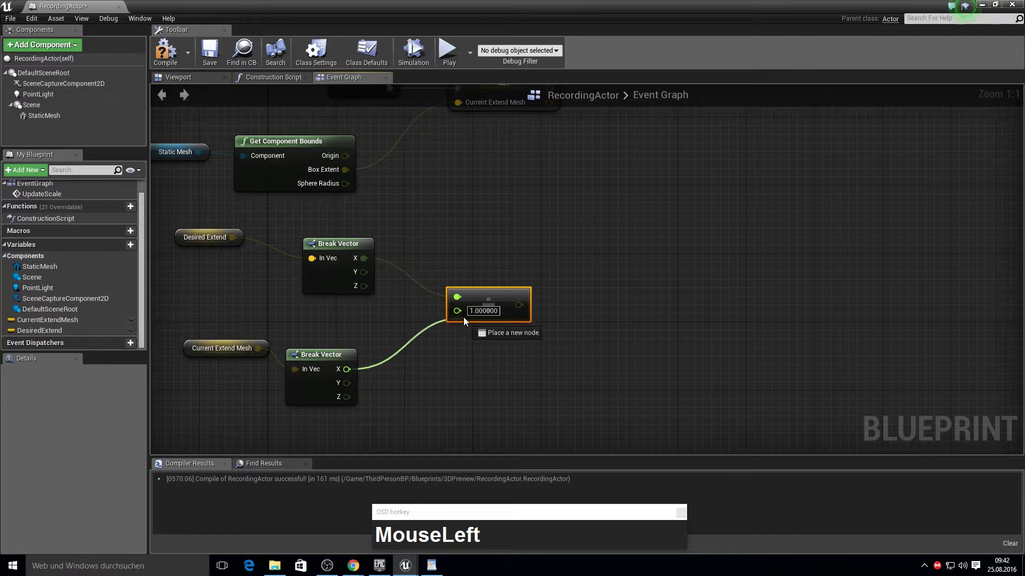
key("ctrl+c")
left_click(459, 345)
key("v")
left_click_drag(470, 354, 475, 366)
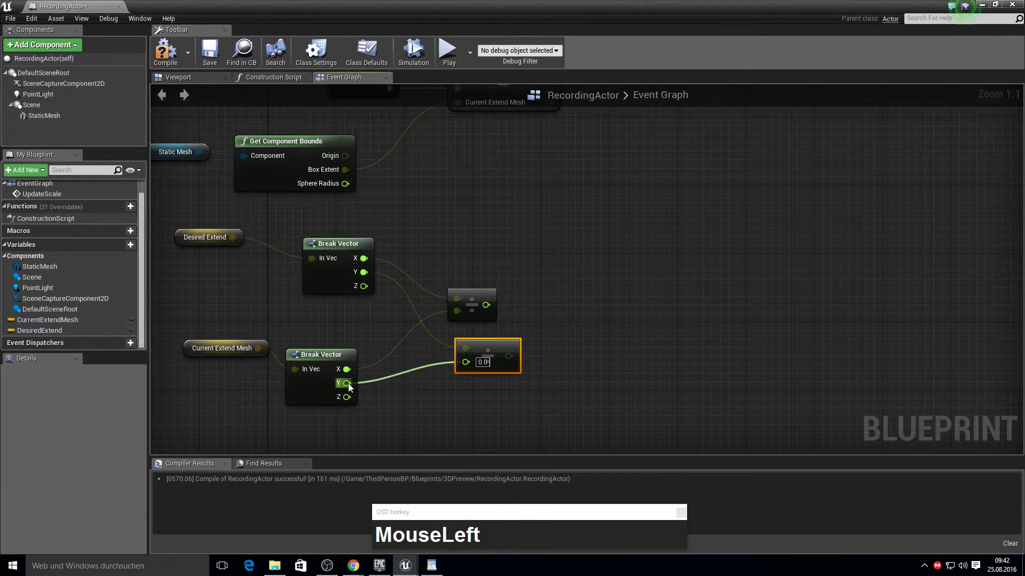
key("ctrl+v")
left_click_drag(474, 399, 498, 404)
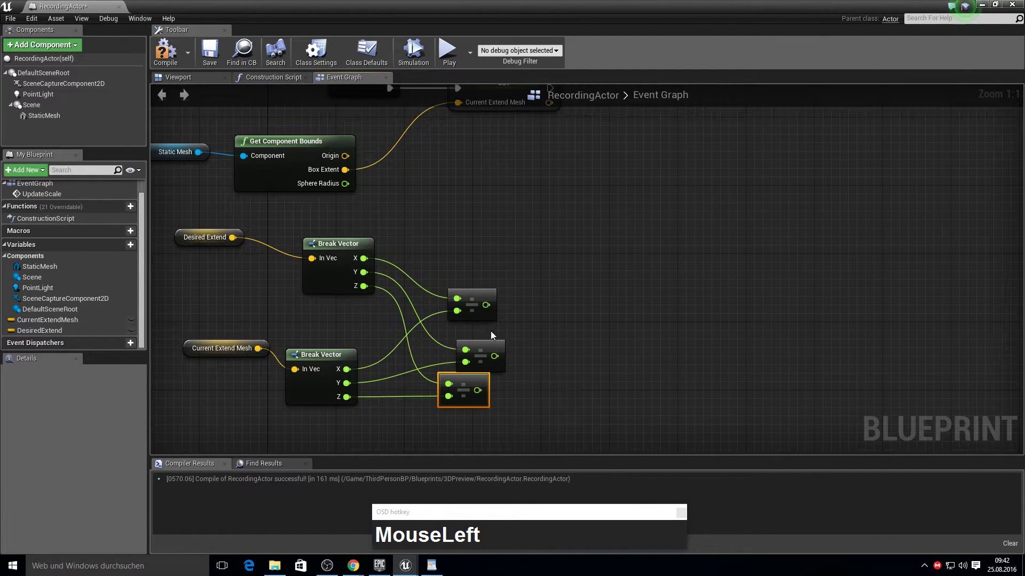
Step: Feed the three ratios into a MIN node and add GetWorldScale for the static mesh
type("min")
key("Return")
left_click(549, 337)
left_click(587, 335)
right_click(600, 249)
left_click(46, 117)
type("get_world_sc")
key("Return")
Step: Multiply the mesh's world scale vector by the minimum ratio
left_click(494, 347)
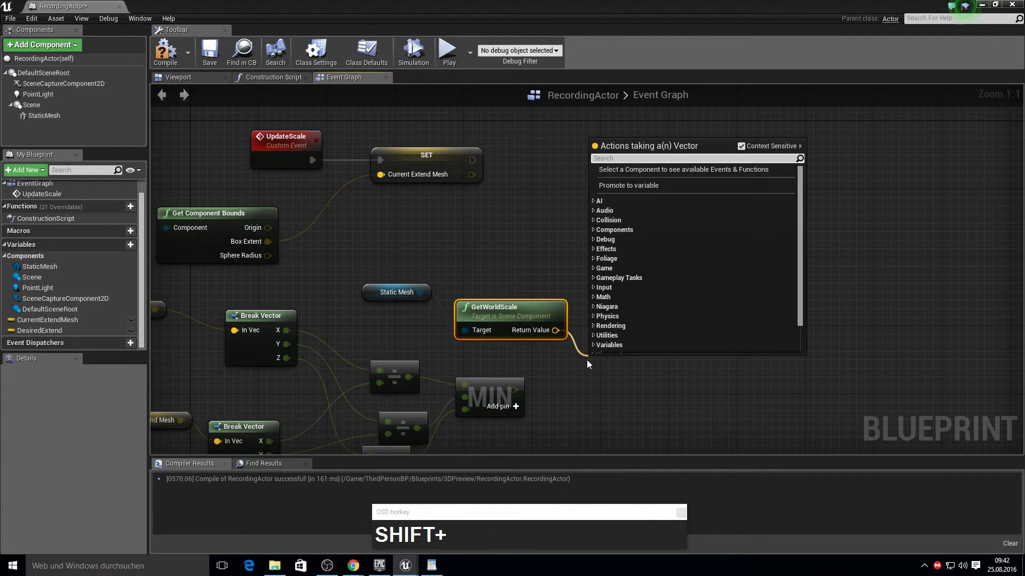
type("Floa")
key("Return")
left_click(602, 377)
left_click_drag(624, 326, 348, 162)
left_click(344, 166)
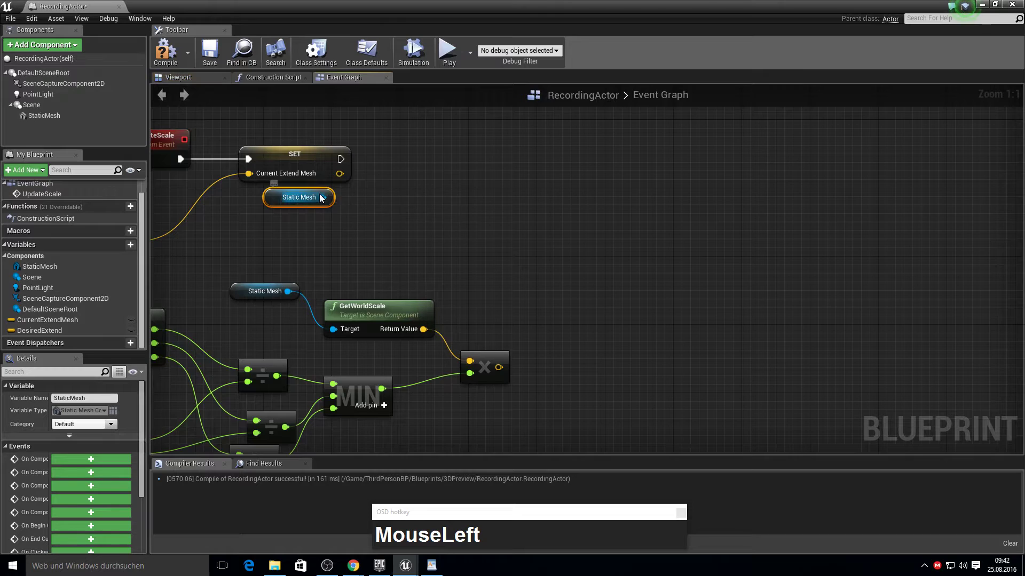
Step: Apply the result via Set World Scale 3D after the setter, then chain an AddLocalOffset node
type("set_world")
key("Return")
left_click_drag(443, 258, 575, 303)
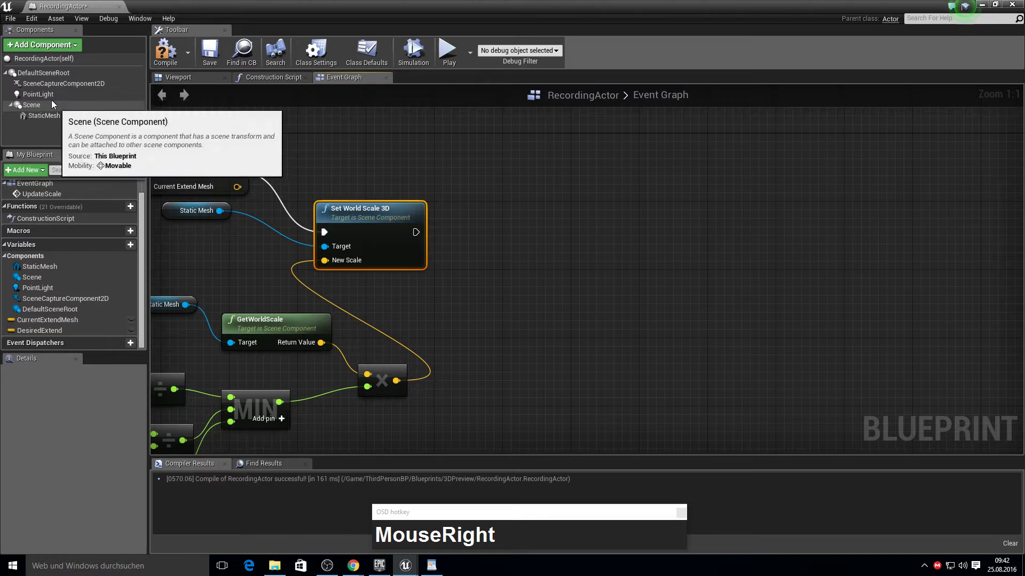
left_click_drag(46, 121, 447, 199)
type("MouseLeftadd_localupup")
key("Return")
left_click(599, 265)
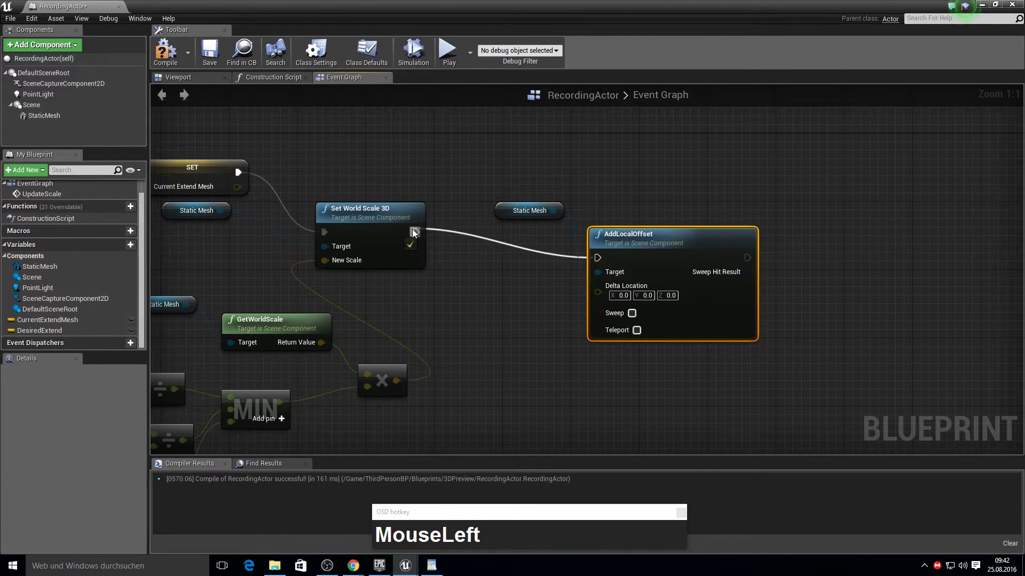
Step: Add Get Component Bounds and GetWorldLocation nodes from Static Mesh references
right_click(452, 289)
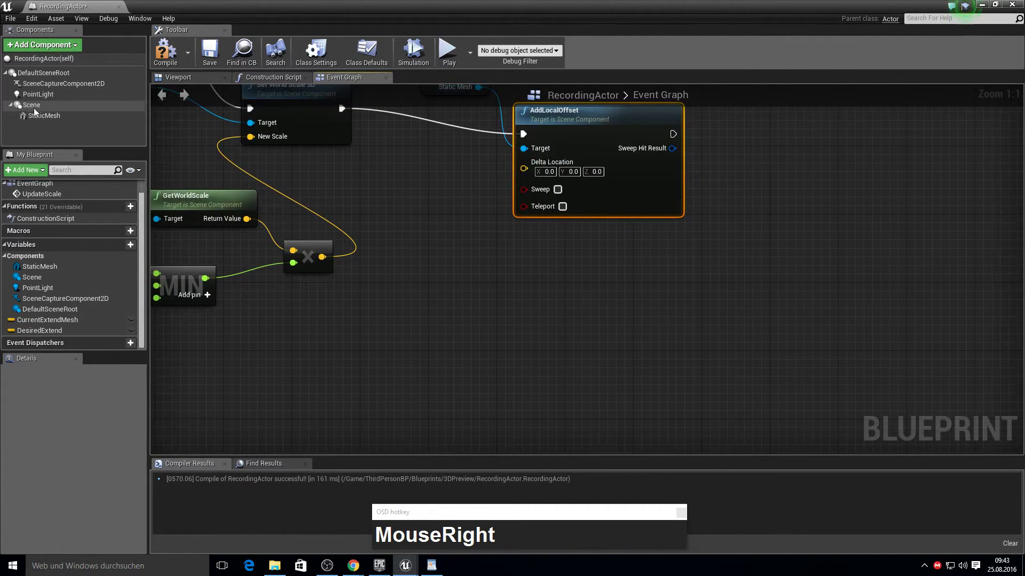
left_click(42, 121)
key("ctrl+c")
left_click(370, 289)
key("v")
left_click(431, 299)
type("get_boundsup")
key("Return")
left_click(424, 238)
type("get_world")
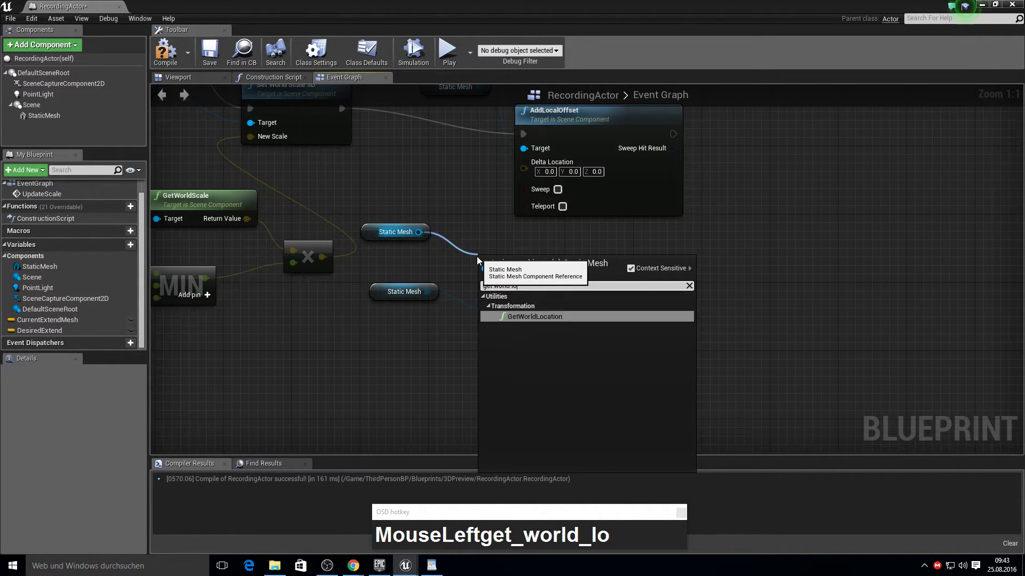
key("Return")
Step: Subtract the bounds origin from the world location and feed it into Delta Location
left_click(543, 283)
right_click(598, 274)
left_click(480, 287)
type("vec")
key("Return")
left_click_drag(552, 313, 437, 188)
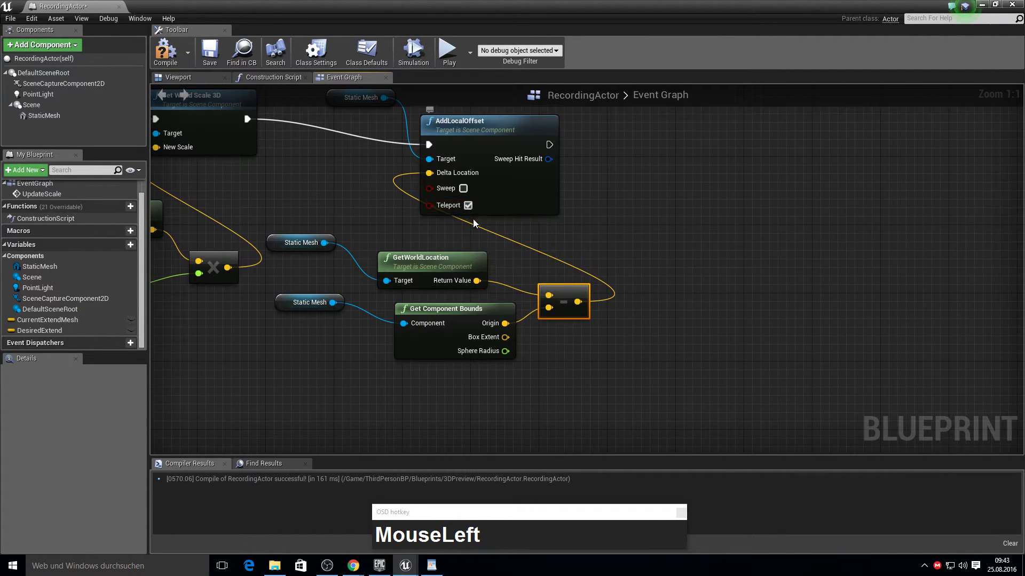
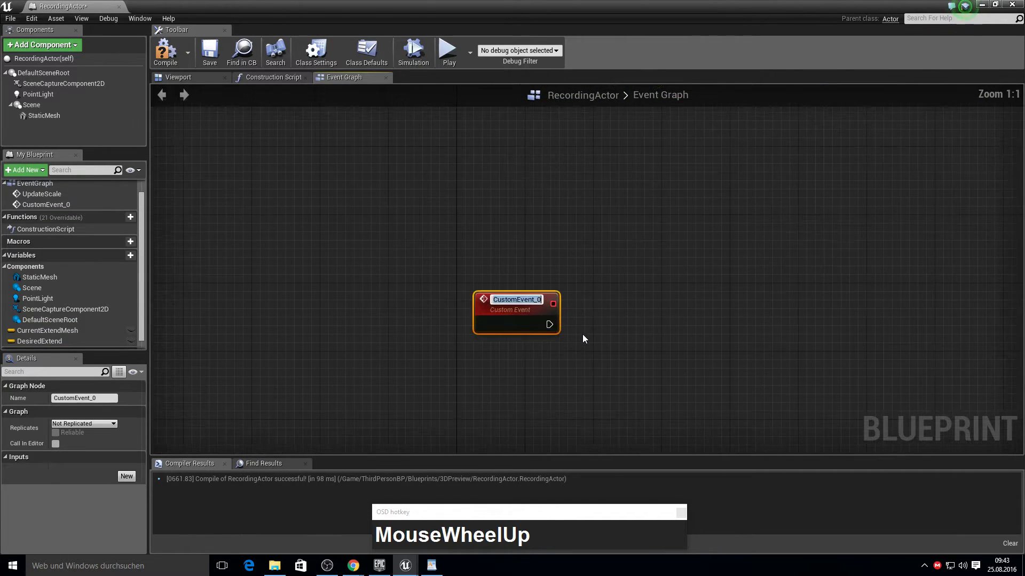
Step: Name the event OnClickedStart with a Mouse Location input parameter
key("shift+o")
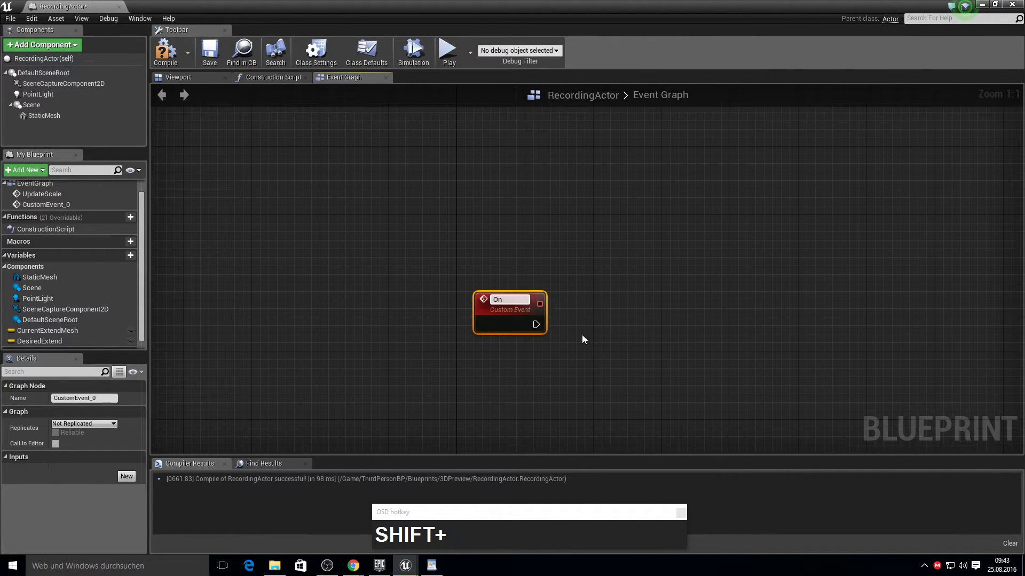
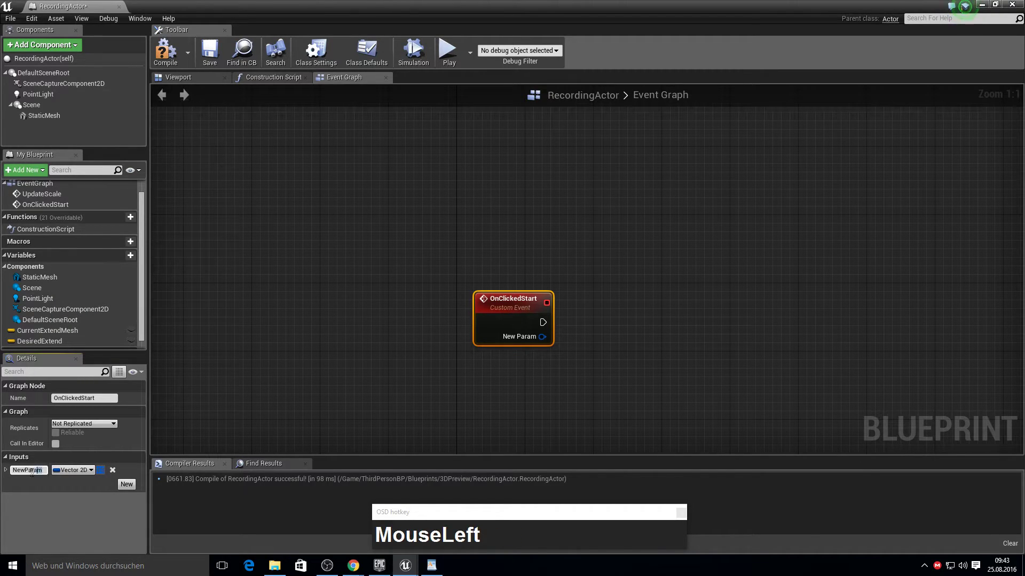
type("Mouse")
type("cation")
key("Return")
Step: Duplicate the event twice as OnClickedENd and OnMouseMove
right_click(579, 290)
key("ctrl+c")
left_click(406, 259)
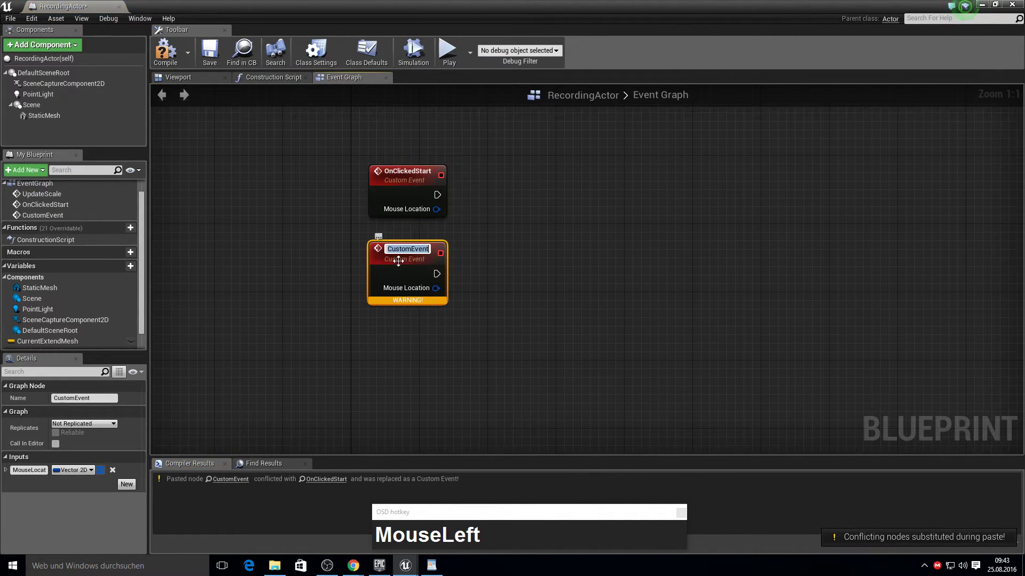
key("shift+o")
type("ked")
type("d")
key("Return")
right_click(541, 348)
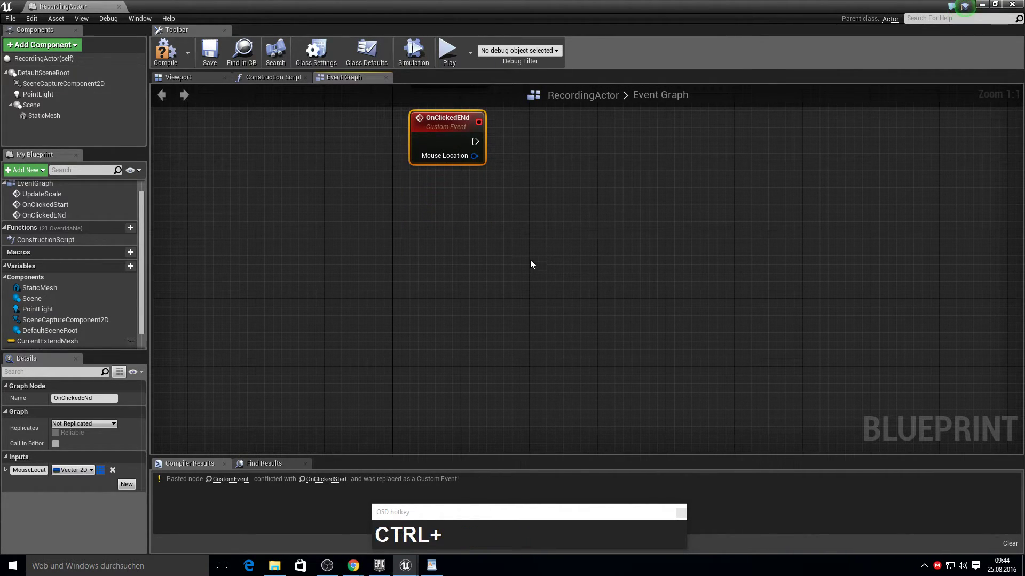
left_click(462, 237)
type("MouseLeftv")
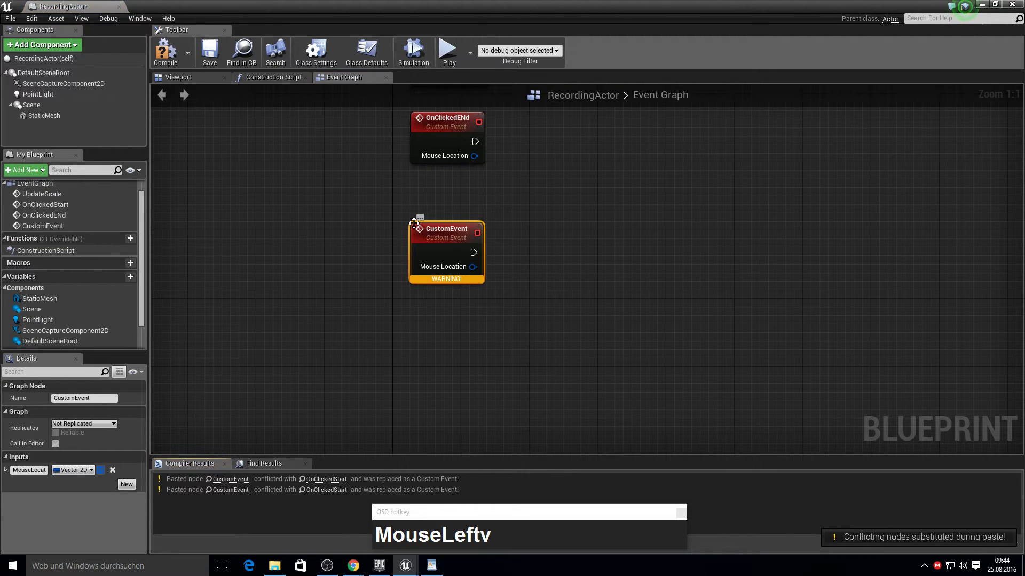
key("F2")
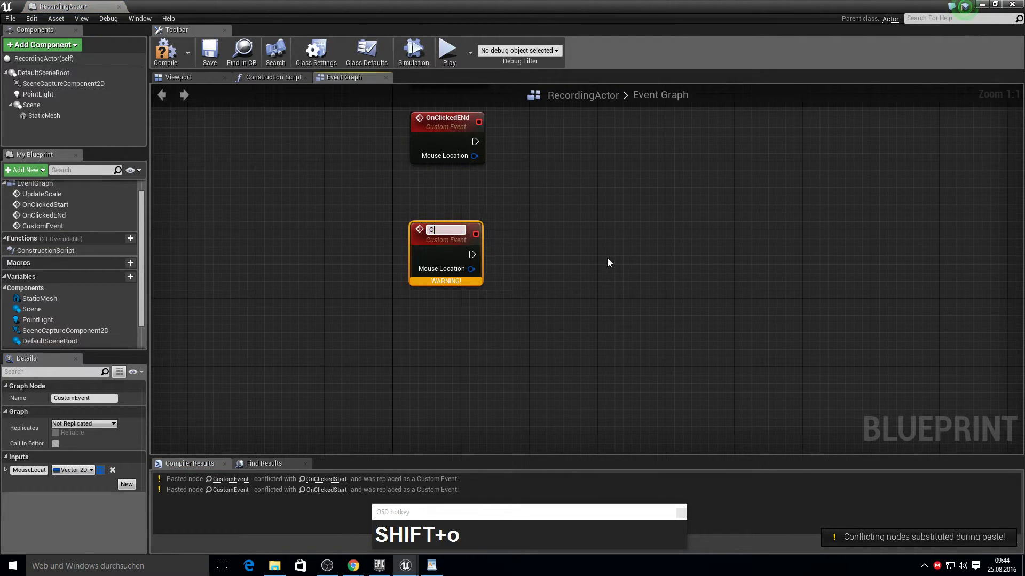
type("Mousem")
type("v")
key("Return")
Step: Add a Vector 2D variable named OnSTartRotateLocation
left_click(161, 52)
right_click(573, 228)
left_click(121, 278)
type("OnStart")
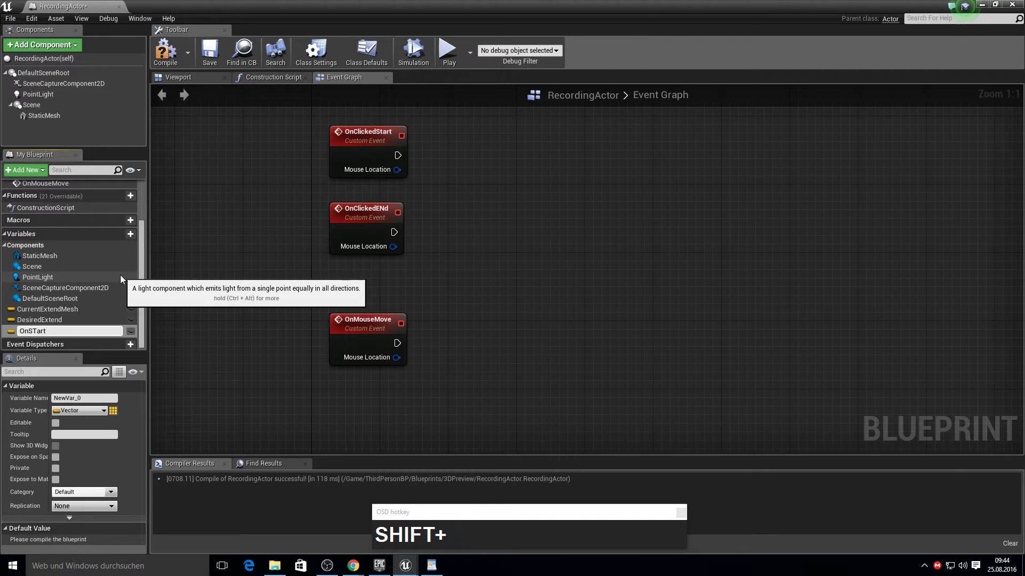
type("Rotate")
type("cation")
key("Return")
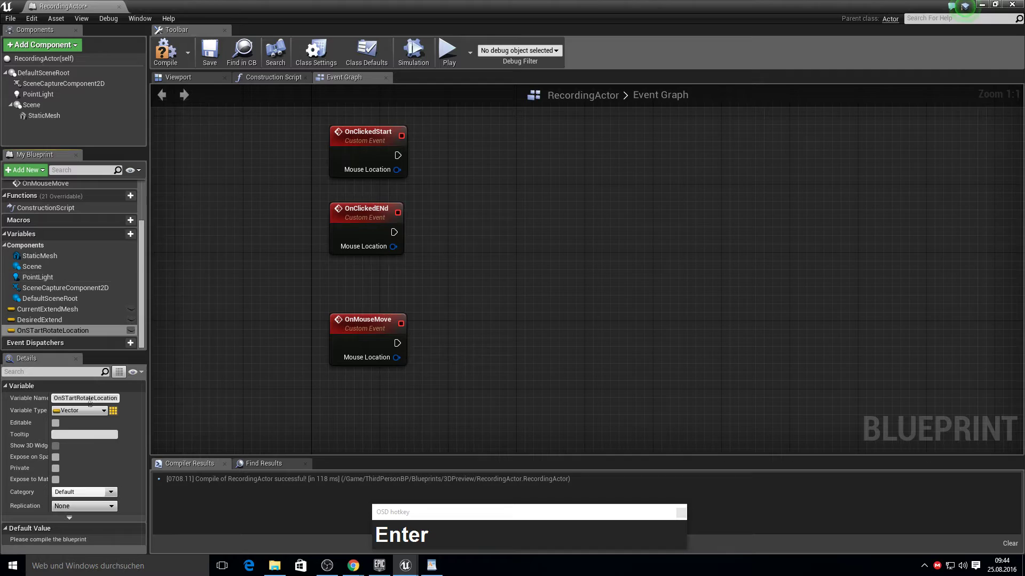
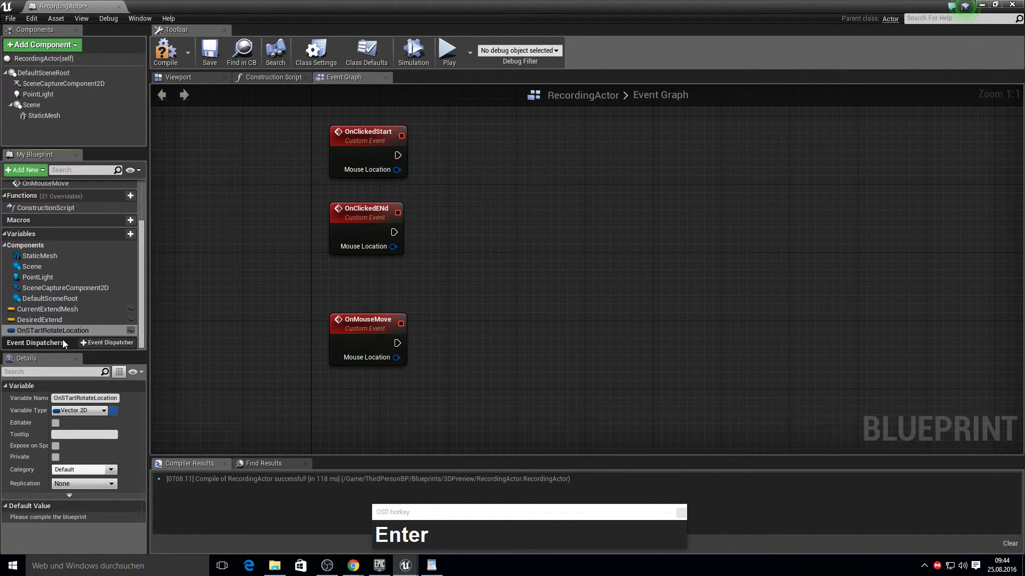
Step: Store the click's Mouse Location into OnSTartRotateLocation right after OnClickedStart
left_click(61, 335)
left_click_drag(480, 158, 545, 193)
right_click(545, 193)
Step: Add a new Boolean variable named RotationEnabled to the blueprint
left_click(125, 235)
type("Ro")
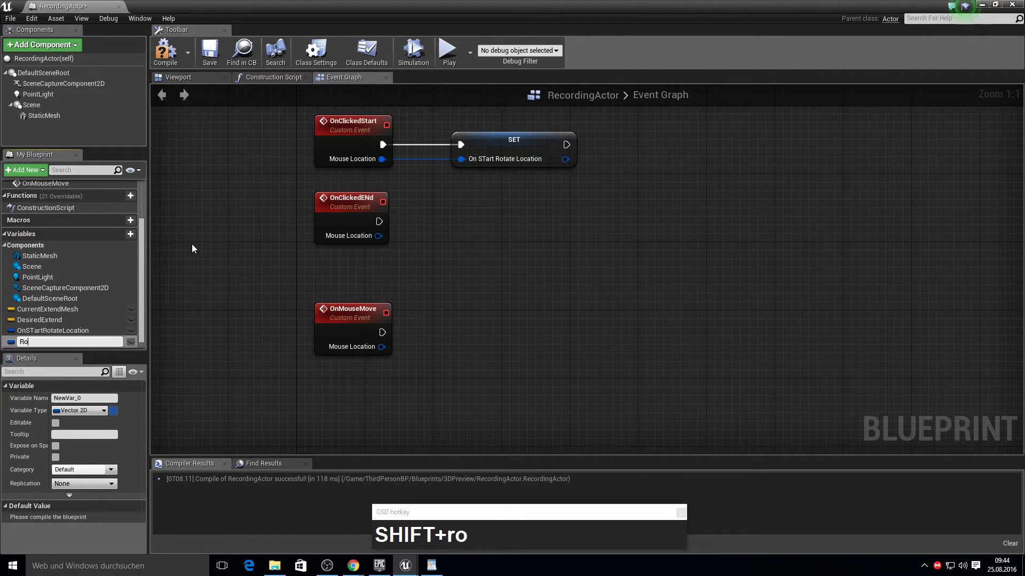
type("ation")
type("abe")
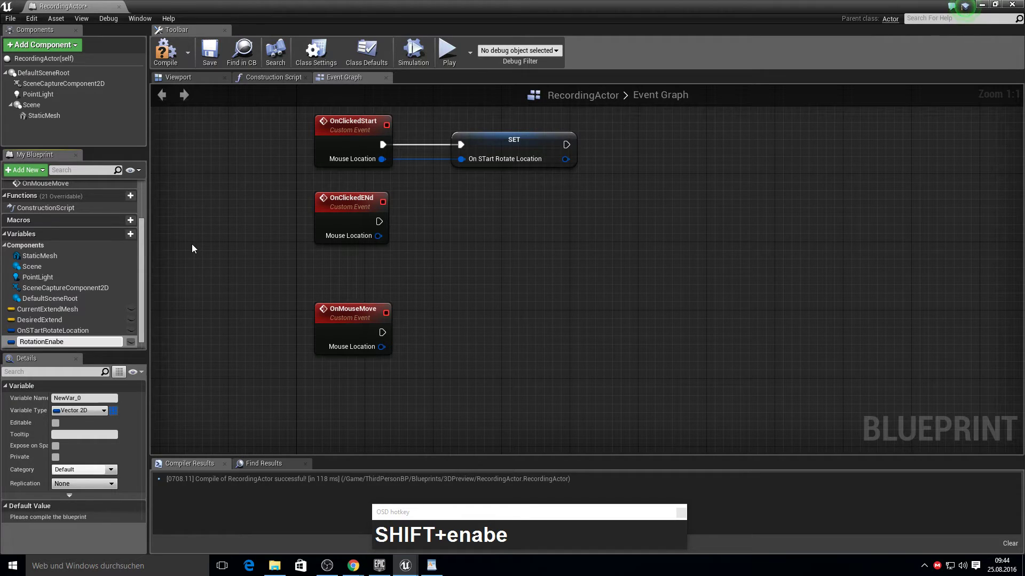
key("BackSpace")
type("Backspaceeld")
key("Return")
left_click(90, 415)
key("F10")
left_click(92, 345)
key("F2")
key("Right")
key("BackSpace")
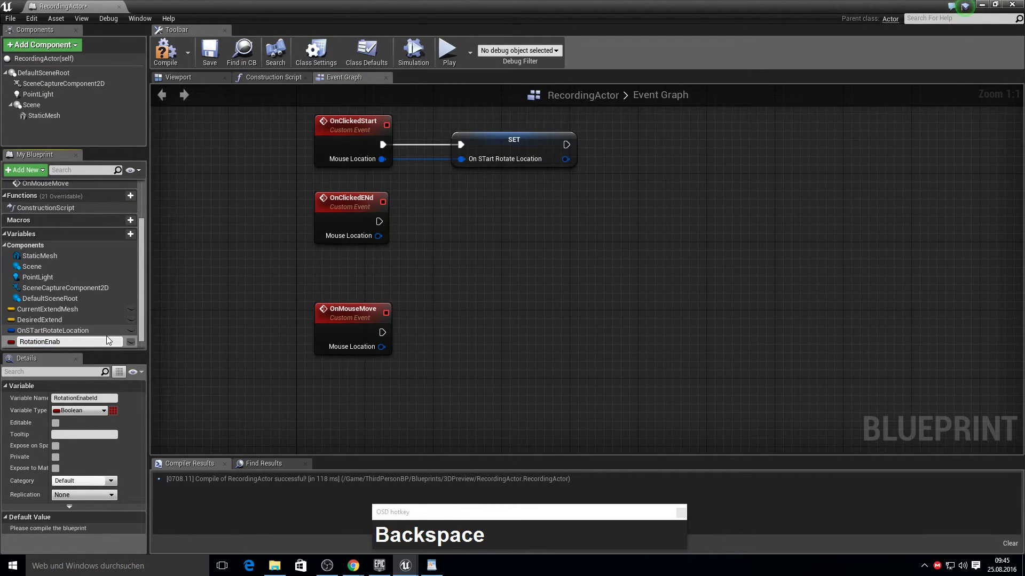
type("Backspaceled")
key("Return")
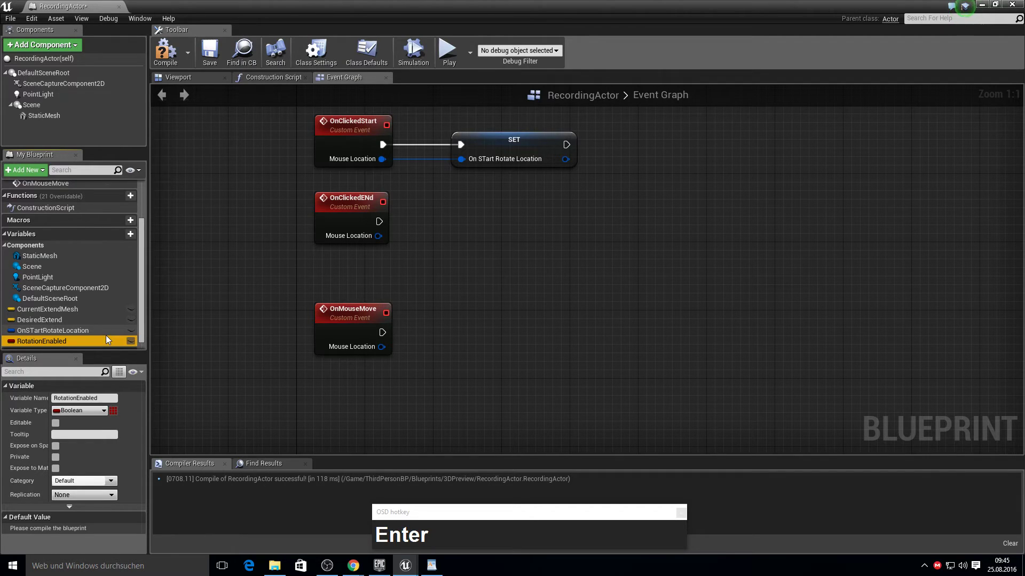
left_click(92, 343)
Step: Set RotationEnabled on after OnClickedStart and add its setter after OnClickedENd
left_click(653, 147)
key("ctrl+c")
left_click(426, 243)
key("v")
left_click(440, 251)
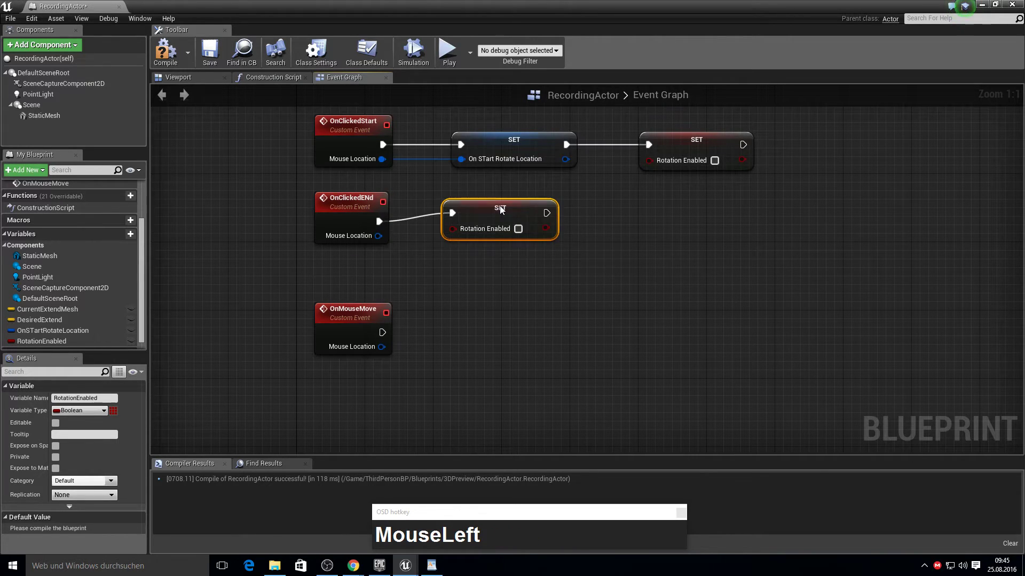
right_click(602, 277)
left_click(504, 230)
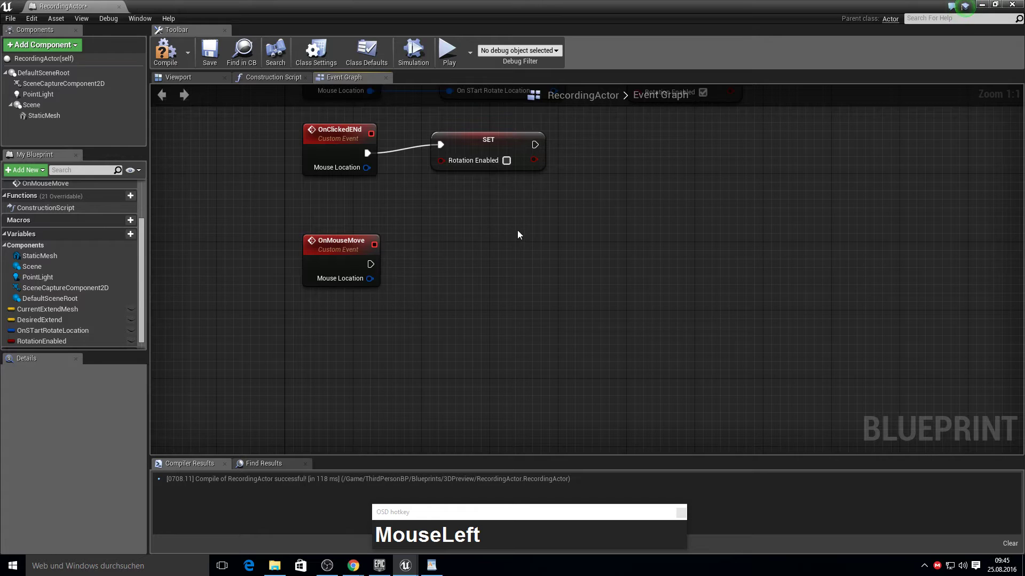
Step: Gate OnMouseMove with a Branch whose condition is RotationEnabled
type("branch")
key("Return")
left_click_drag(62, 351, 439, 359)
key("Return")
left_click(454, 365)
left_click_drag(453, 368, 553, 356)
Step: Break the mouse offset into X and Y with a Break Vector 2D node
right_click(559, 363)
left_click(437, 344)
type("break")
key("Return")
Step: Feed the Y value into a Make Rotator and start a multiply on the X value
right_click(590, 352)
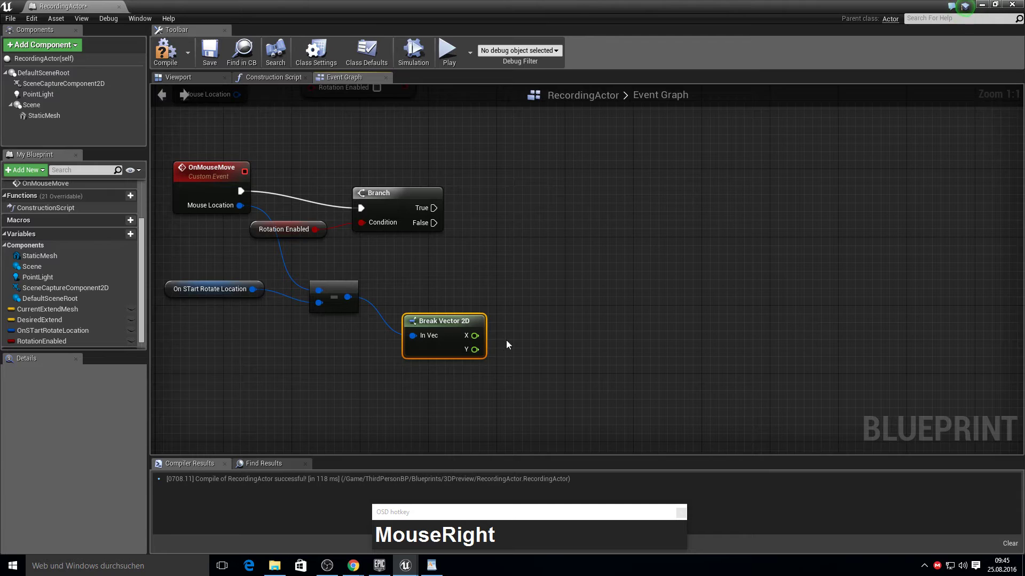
left_click(472, 354)
type("make_ve")
key("BackSpace")
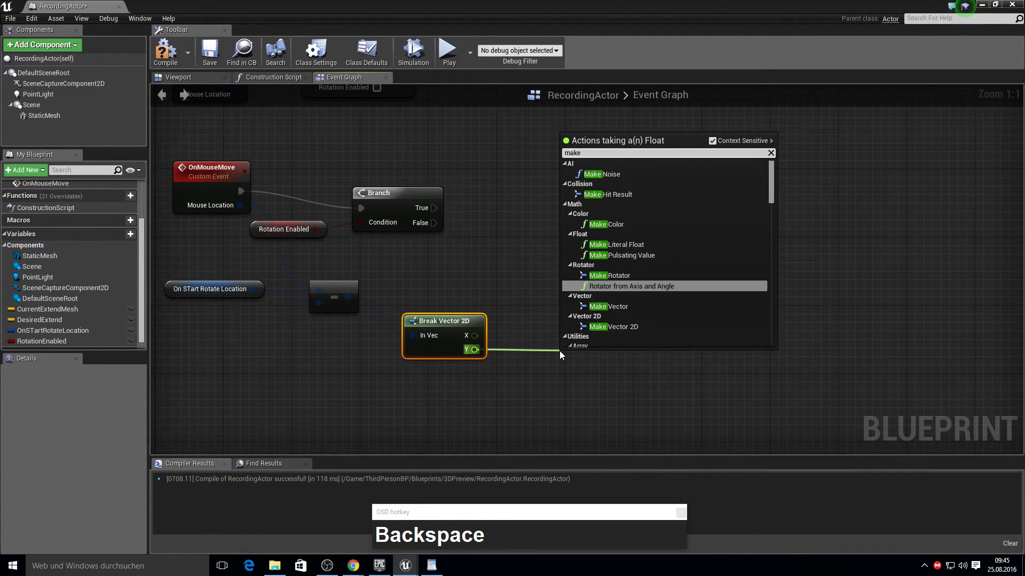
type("rtup")
key("Return")
left_click(578, 378)
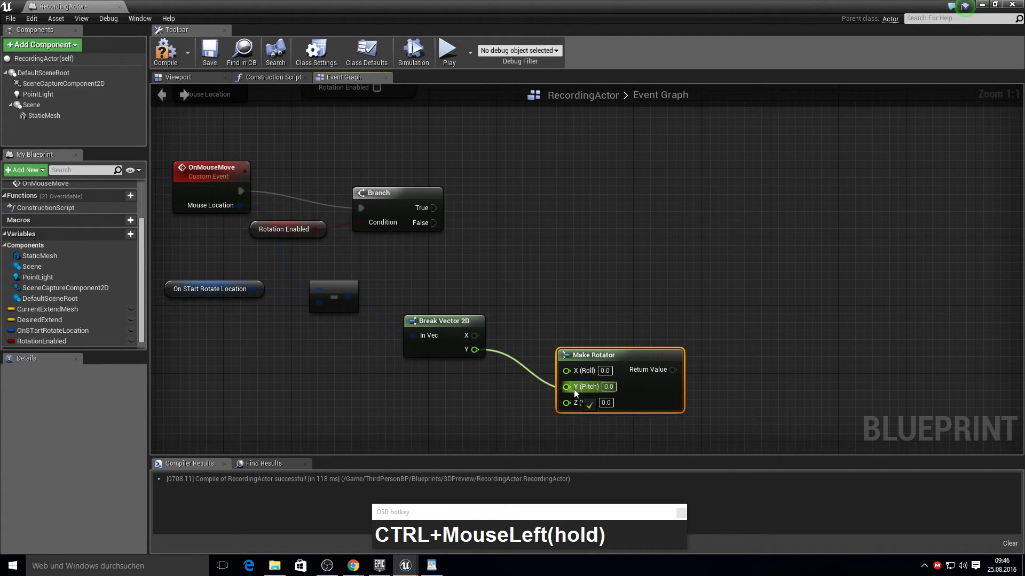
left_click(478, 341)
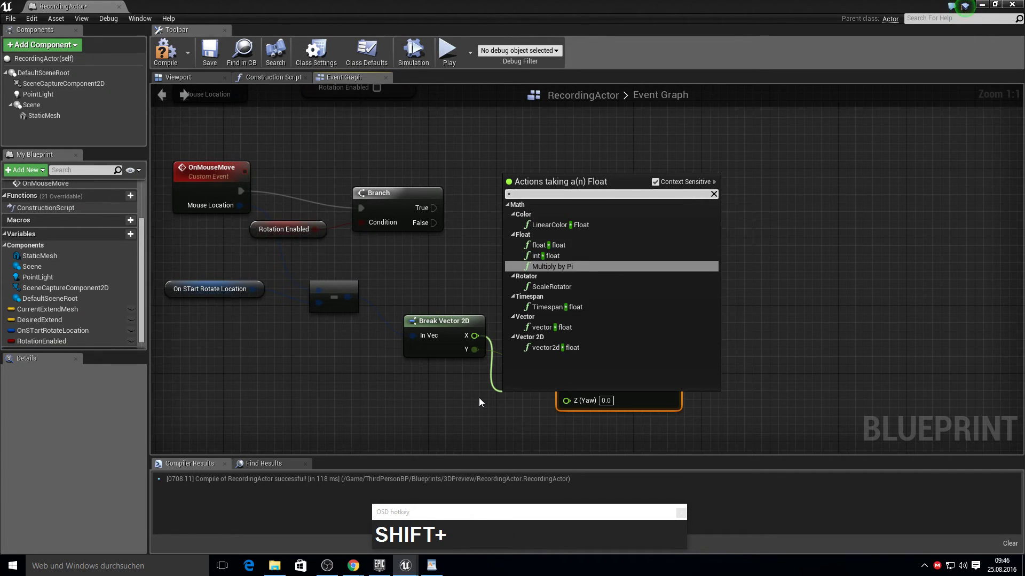
key("Up")
key("Up")
key("Return")
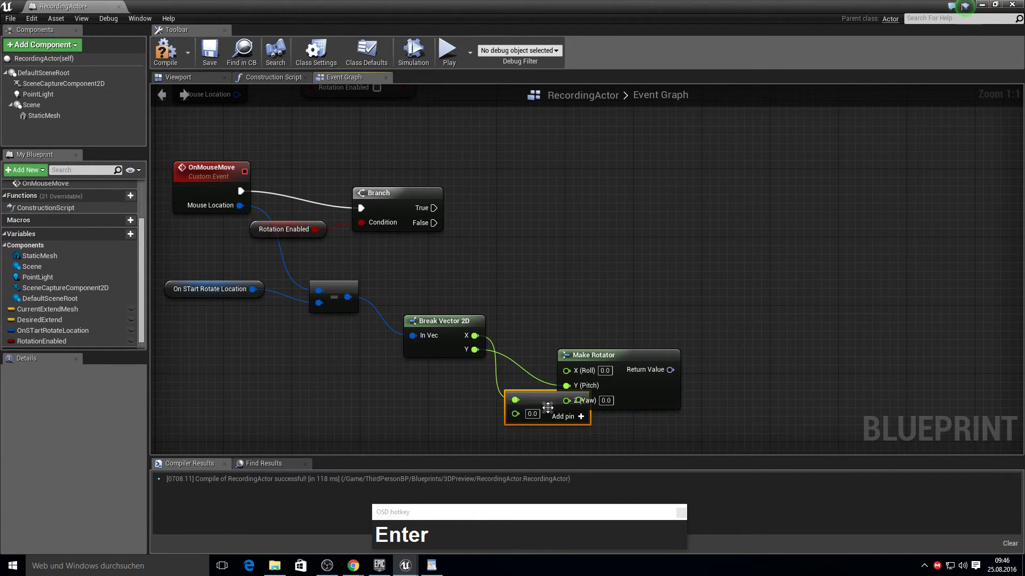
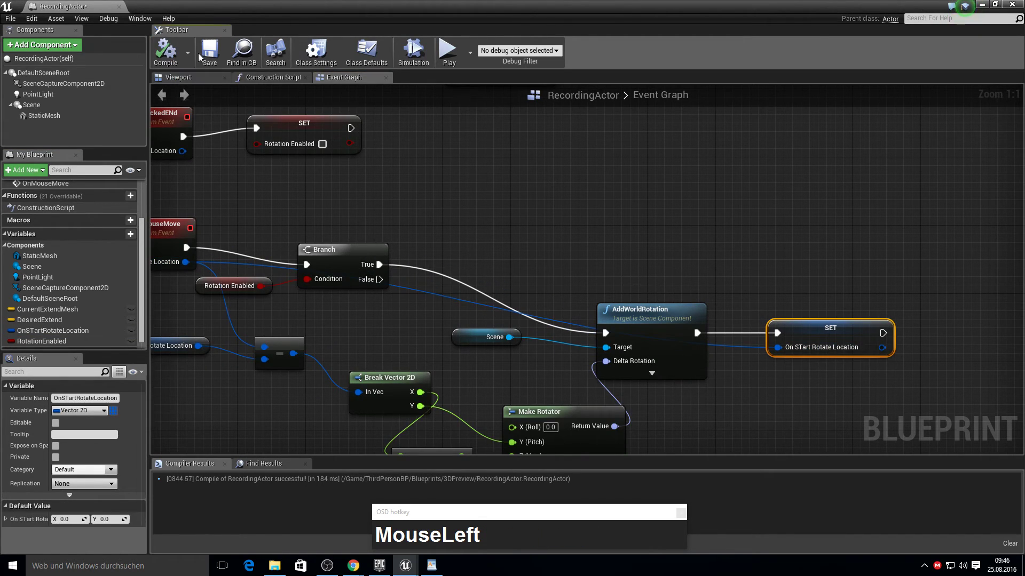
Step: Create a new blueprint function named SetNewMesh
key("F10")
left_click(116, 216)
type("SetNewMesh")
key("Return")
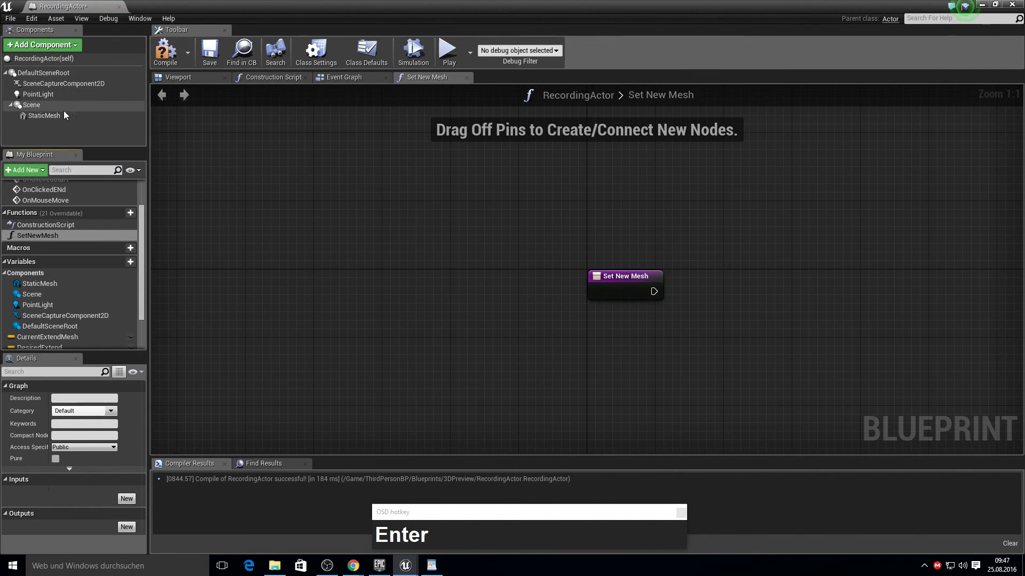
Step: Have SetNewMesh assign its New Mesh input to the Static Mesh via Set Static Mesh
left_click(70, 119)
right_click(720, 332)
left_click_drag(463, 349, 608, 314)
type("set_static")
key("Return")
left_click_drag(621, 382, 464, 294)
left_click_drag(605, 340, 719, 309)
left_click_drag(615, 300, 425, 337)
Step: Reset the mesh position with a SetRelativeLocation node after Set Static Mesh
left_click_drag(340, 340, 661, 332)
type("set_reltivMouseLeftset_reltive")
key("Down")
key("Return")
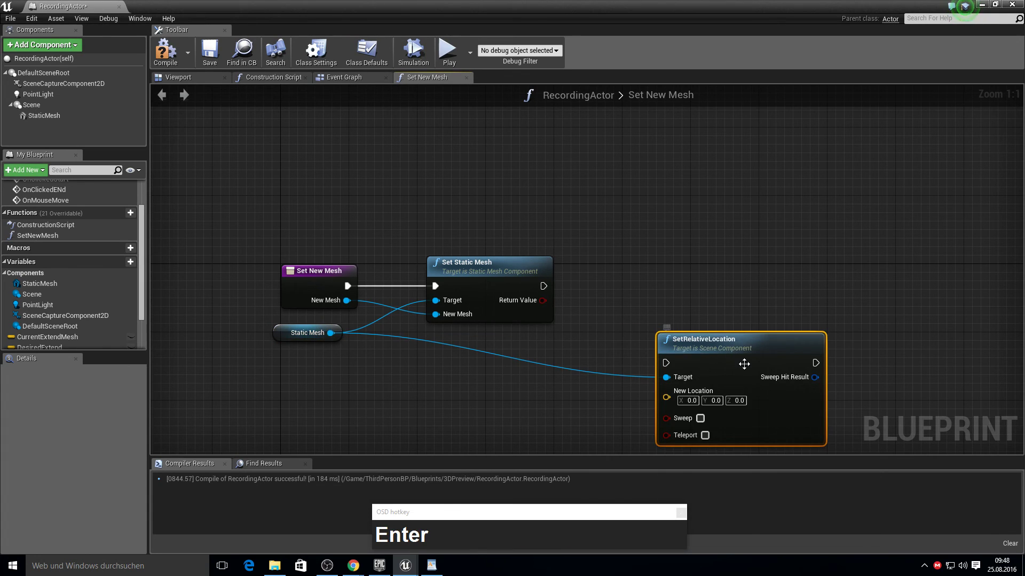
left_click_drag(668, 364, 810, 311)
right_click(810, 311)
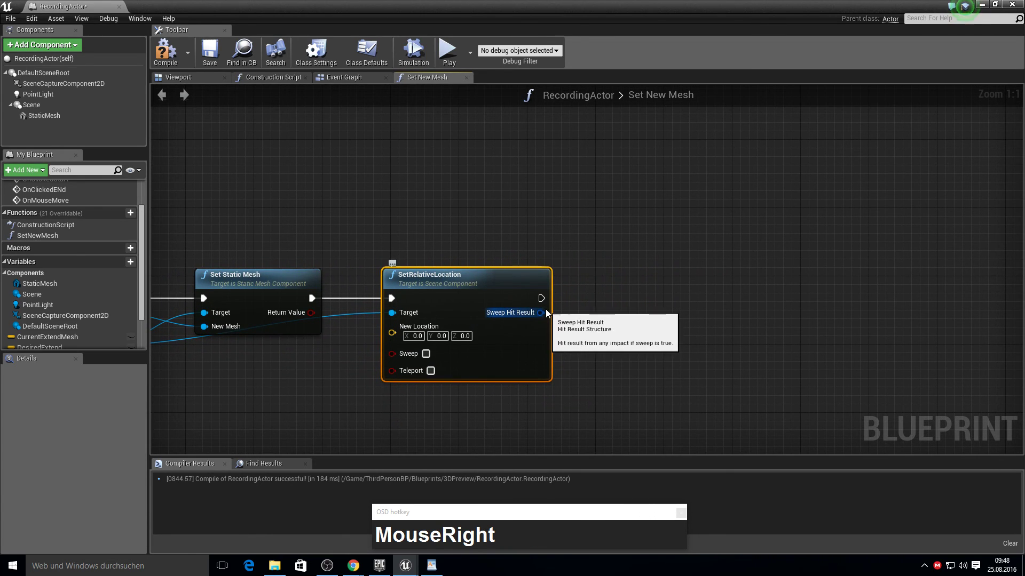
Step: Reset the Scene's rotation with a SetRelativeRotation node next in the chain
left_click(92, 106)
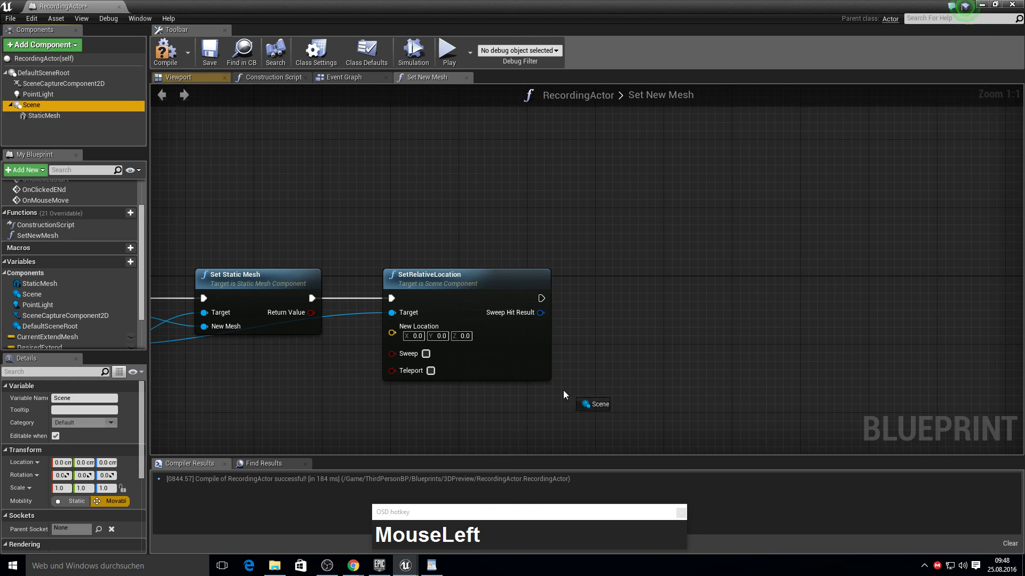
type("MouseLeft(hold)set_relatMouseLeftset_relativ")
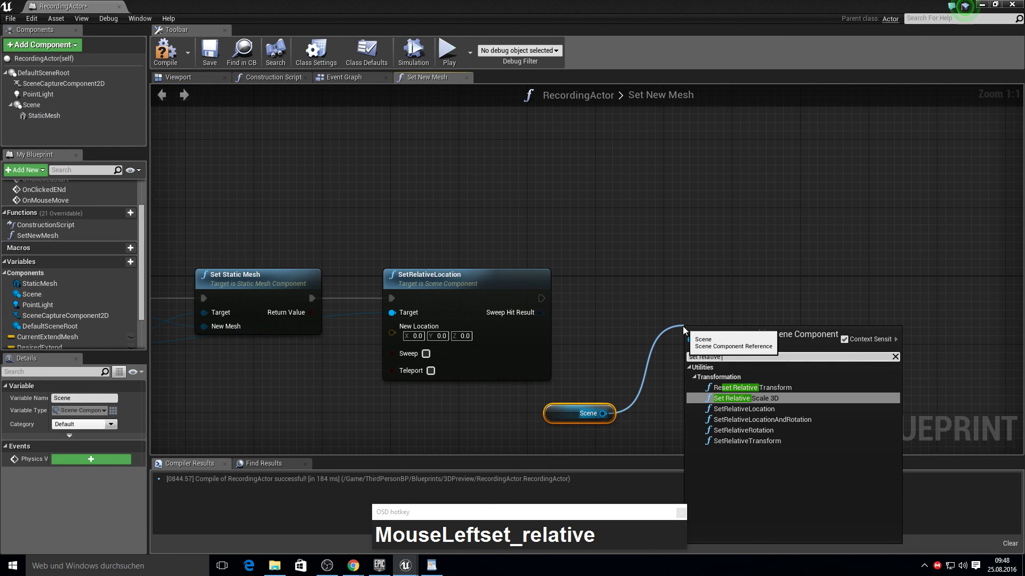
key("BackSpace")
type("Backspacerot")
key("BackSpace")
type("Backspacerot")
key("Return")
left_click_drag(693, 364, 763, 303)
right_click(772, 305)
Step: Finish SetNewMesh with a call to Update Scale after the rotation reset
left_click(600, 289)
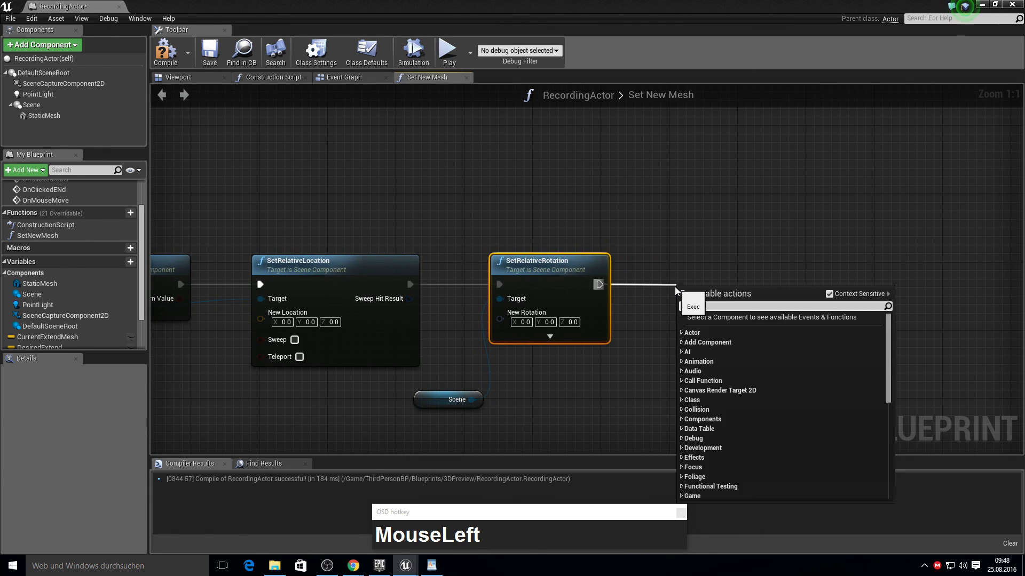
type("i")
key("BackSpace")
type("BackspaceupdaBackspaceupdate_p")
key("BackSpace")
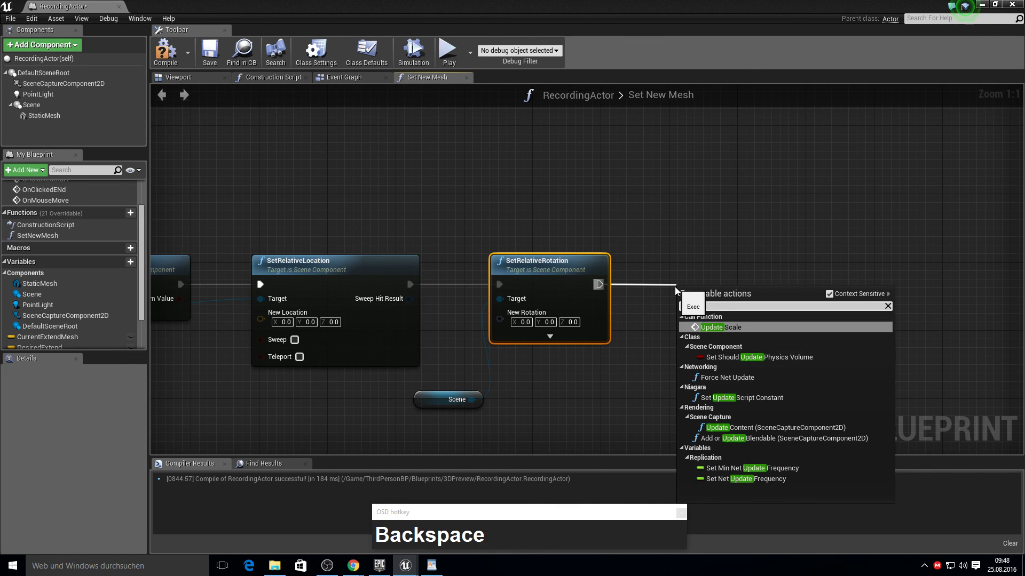
key("Return")
left_click_drag(702, 297, 169, 55)
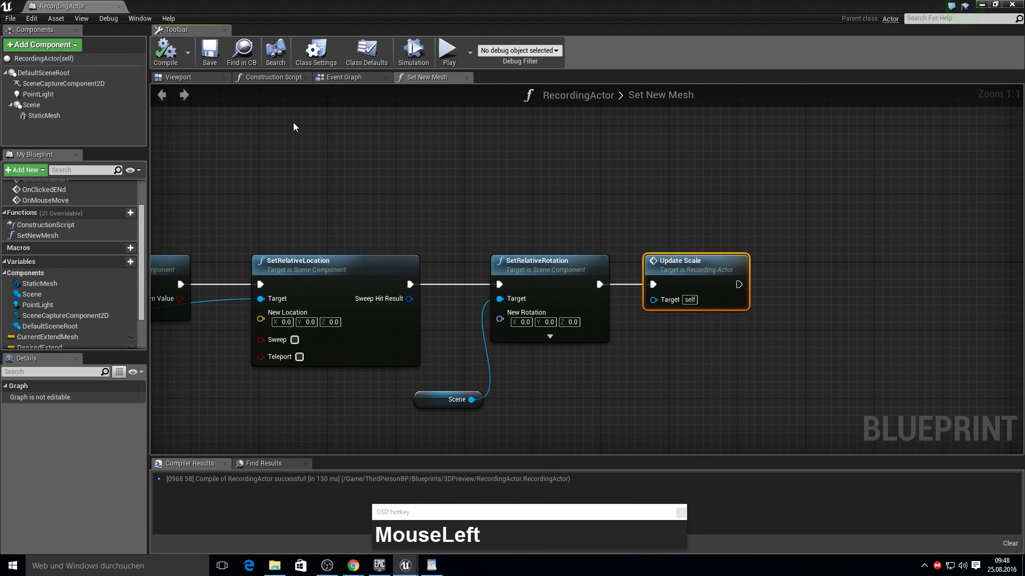